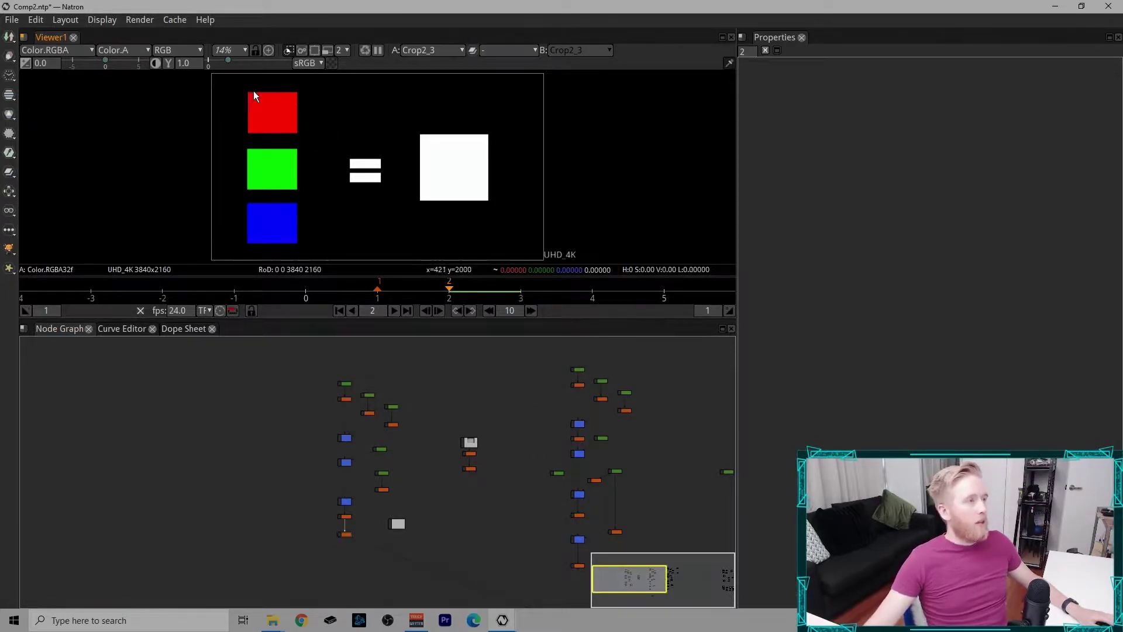
# Step: View the Reformat node's output and zoom far into its rainbow-and-grey pixels
pyautogui.click(304, 138)
pyautogui.click(308, 209)
pyautogui.click(305, 226)
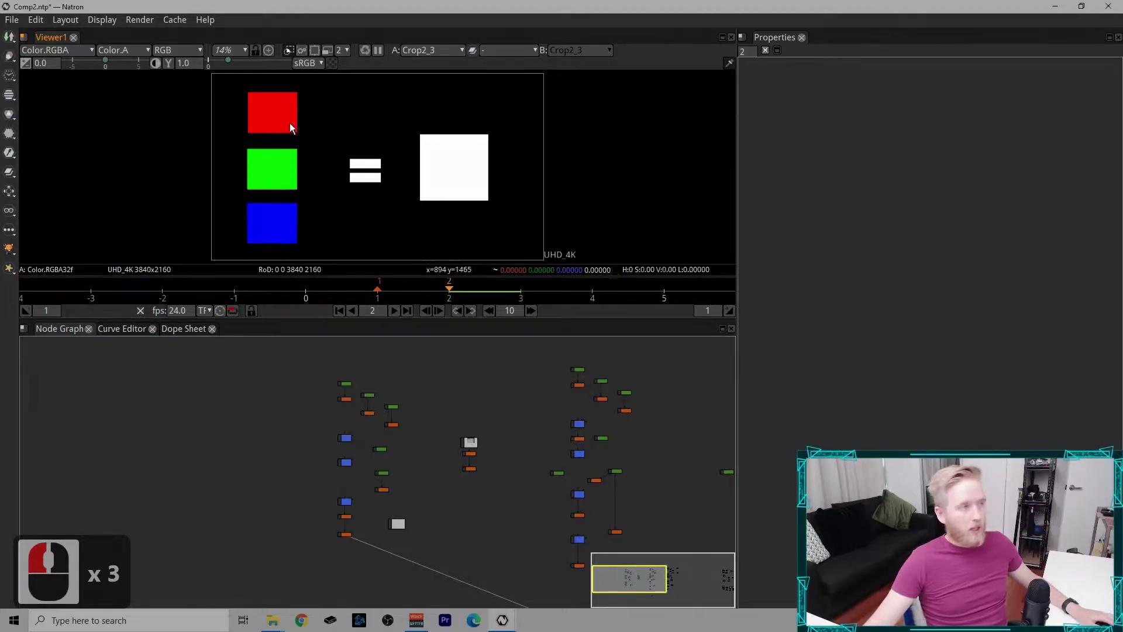
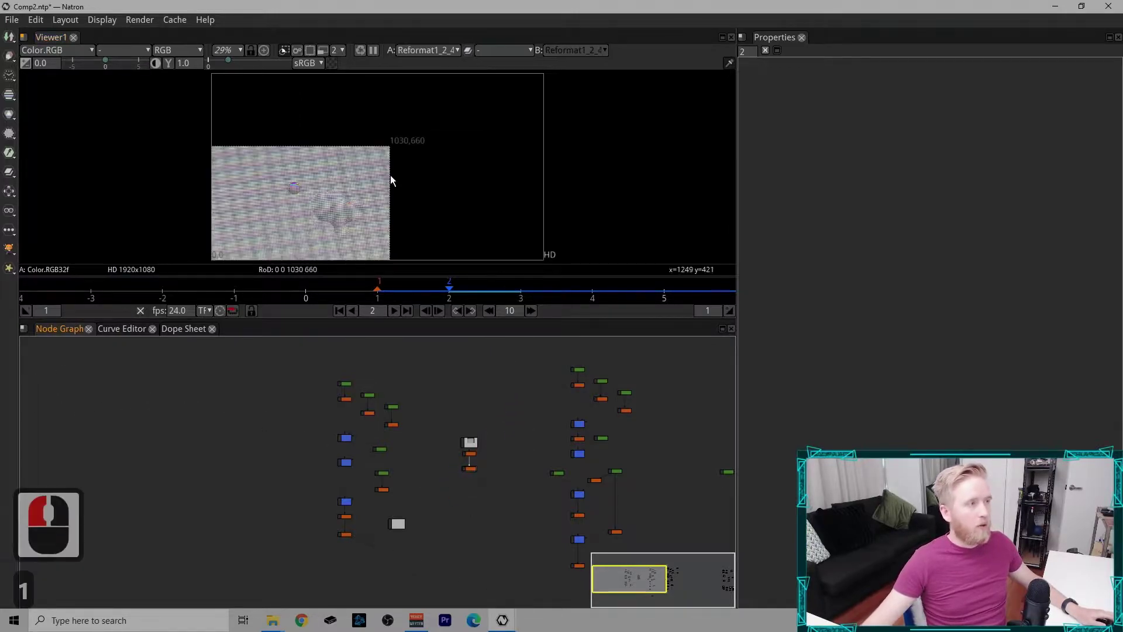
pyautogui.click(357, 176)
pyautogui.middleClick(333, 179)
pyautogui.click(358, 148)
pyautogui.middleClick(359, 137)
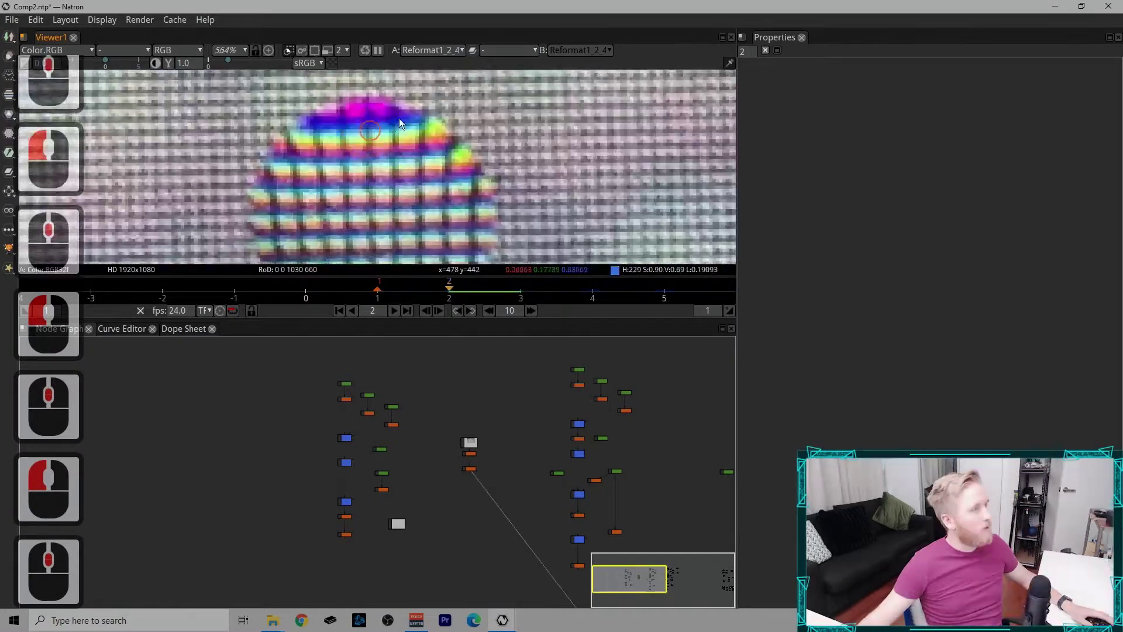
pyautogui.click(424, 107)
pyautogui.middleClick(257, 117)
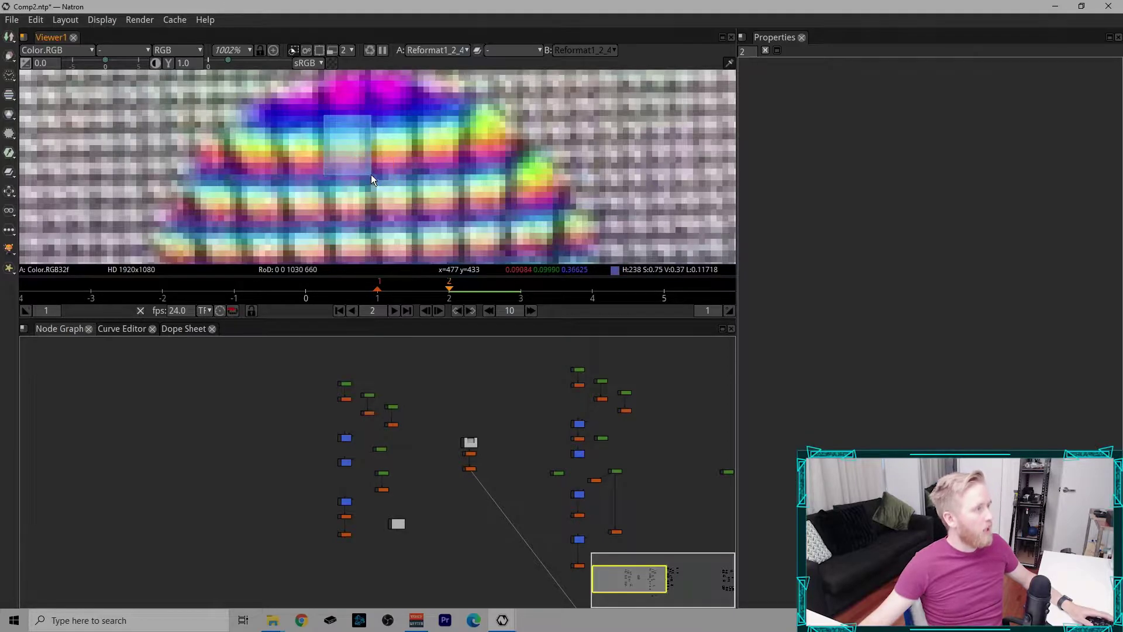
# Step: Sample pixels across the enlarged image, then zoom out and fit it back in the viewer
pyautogui.click(383, 156)
pyautogui.click(452, 145)
pyautogui.click(514, 153)
pyautogui.click(502, 140)
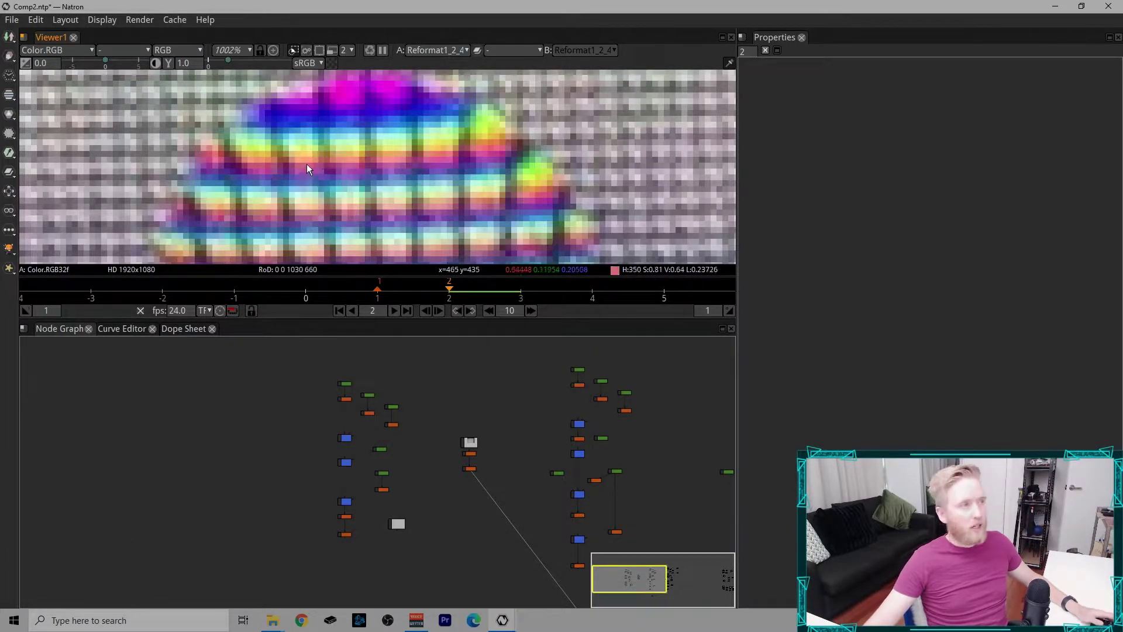
pyautogui.click(326, 161)
pyautogui.click(292, 189)
pyautogui.middleClick(298, 190)
pyautogui.press('f')
pyautogui.click(406, 125)
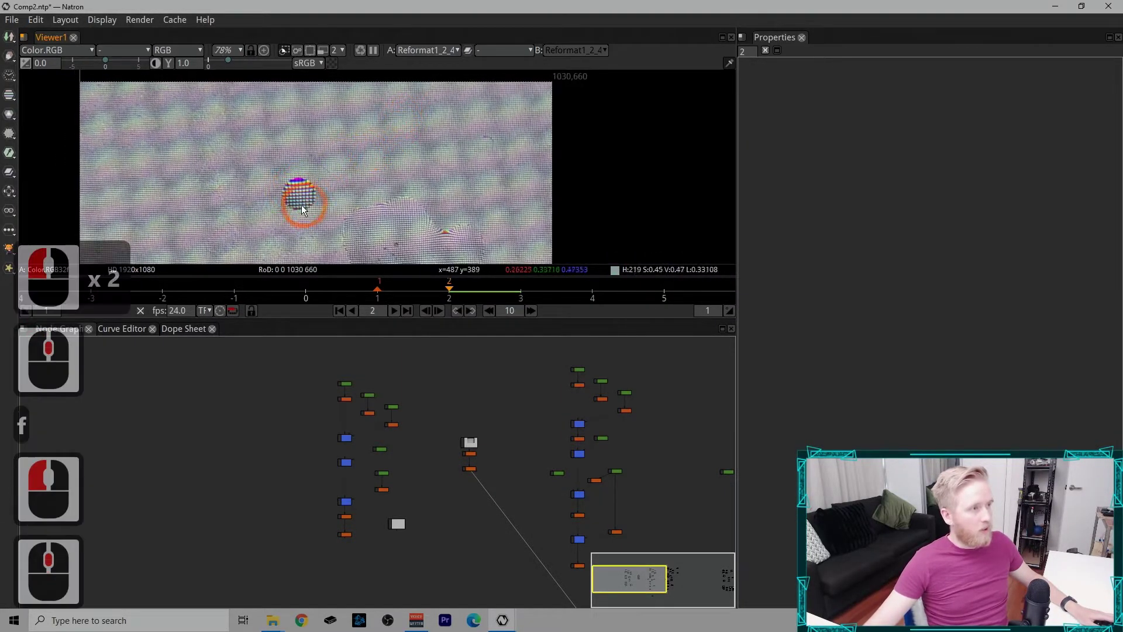
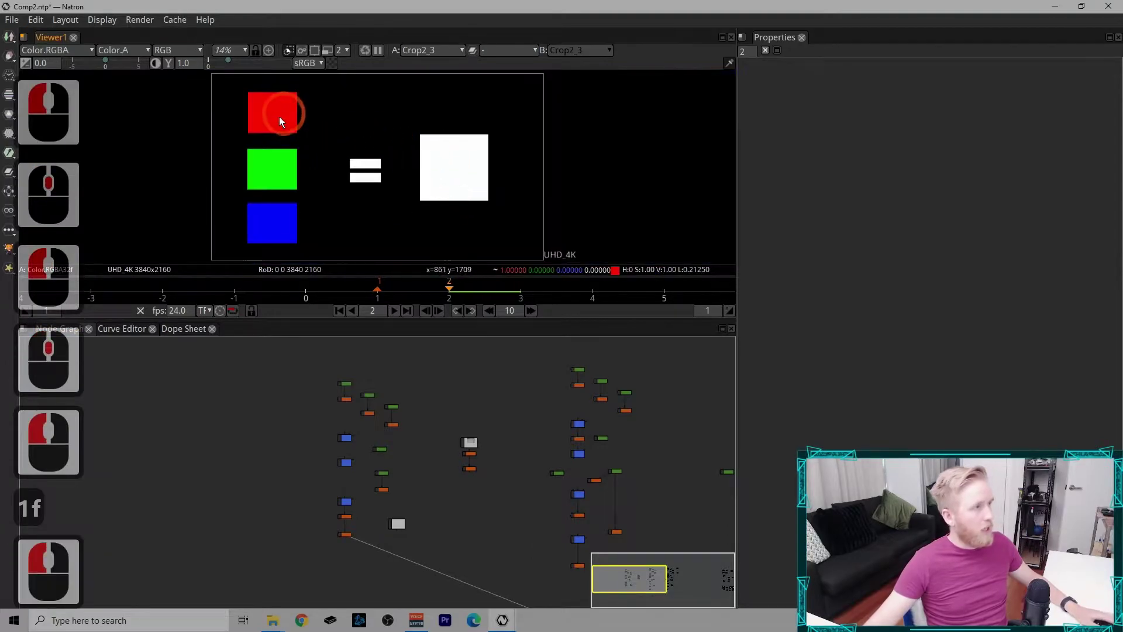
# Step: View Read5's colour-bar image, then move to the other node tree with the Read3 tablecloth plate
pyautogui.click(286, 129)
pyautogui.click(278, 210)
pyautogui.click(319, 208)
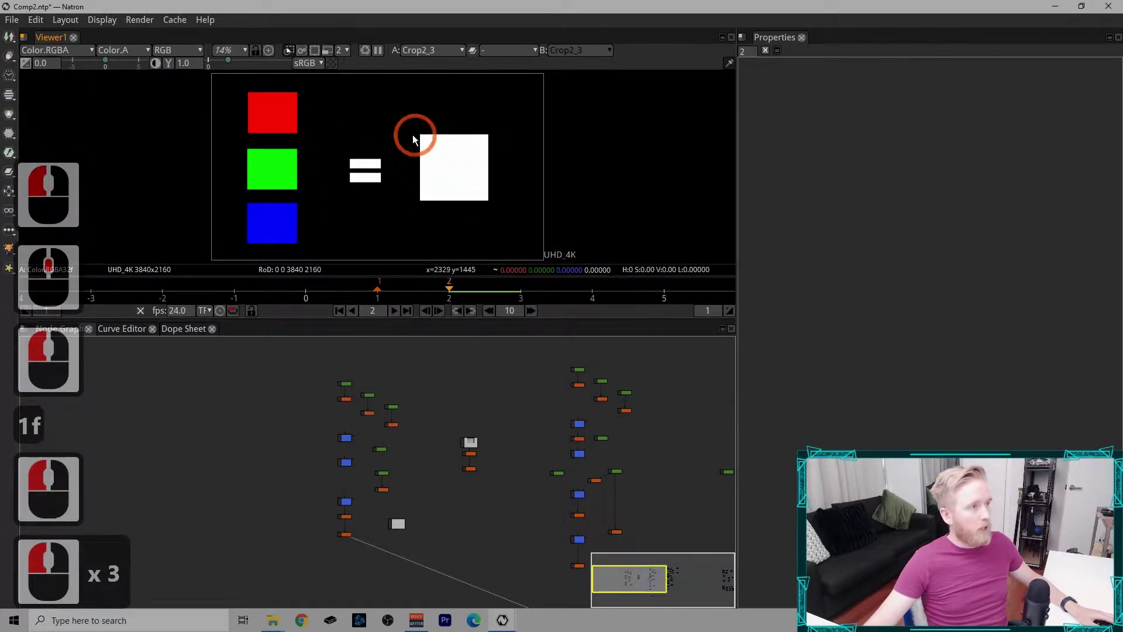
pyautogui.click(524, 231)
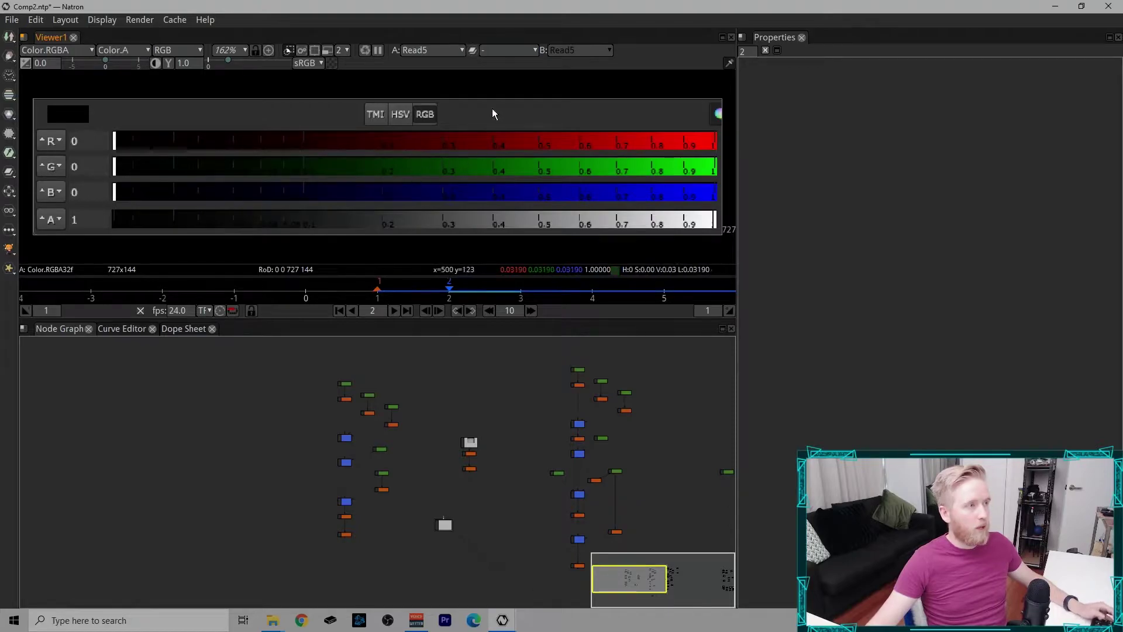
pyautogui.click(479, 167)
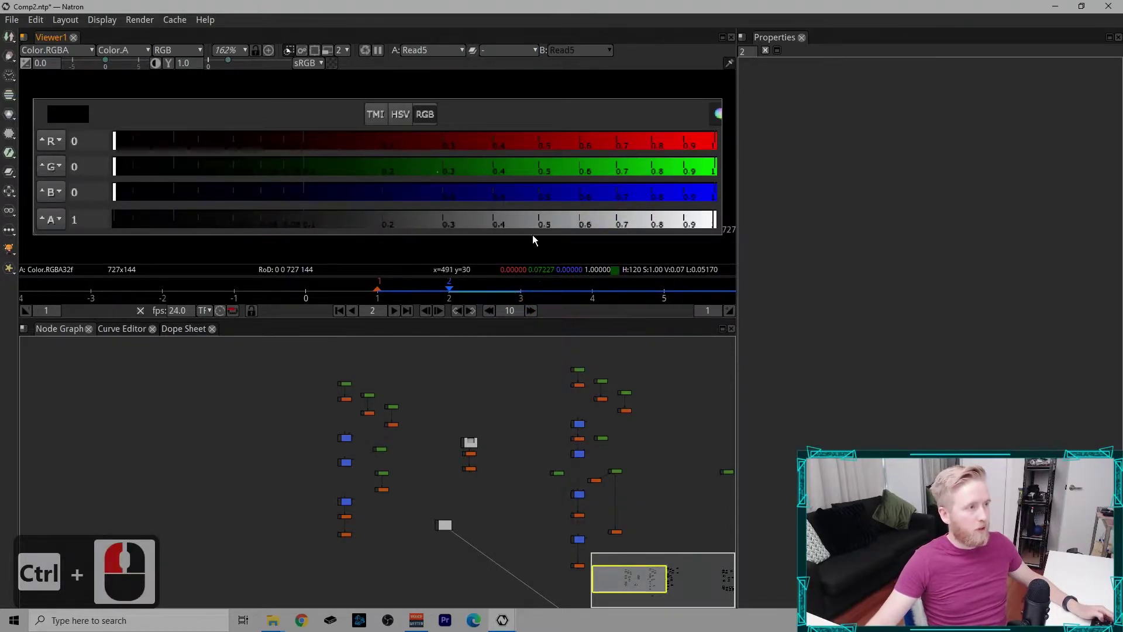
pyautogui.click(537, 273)
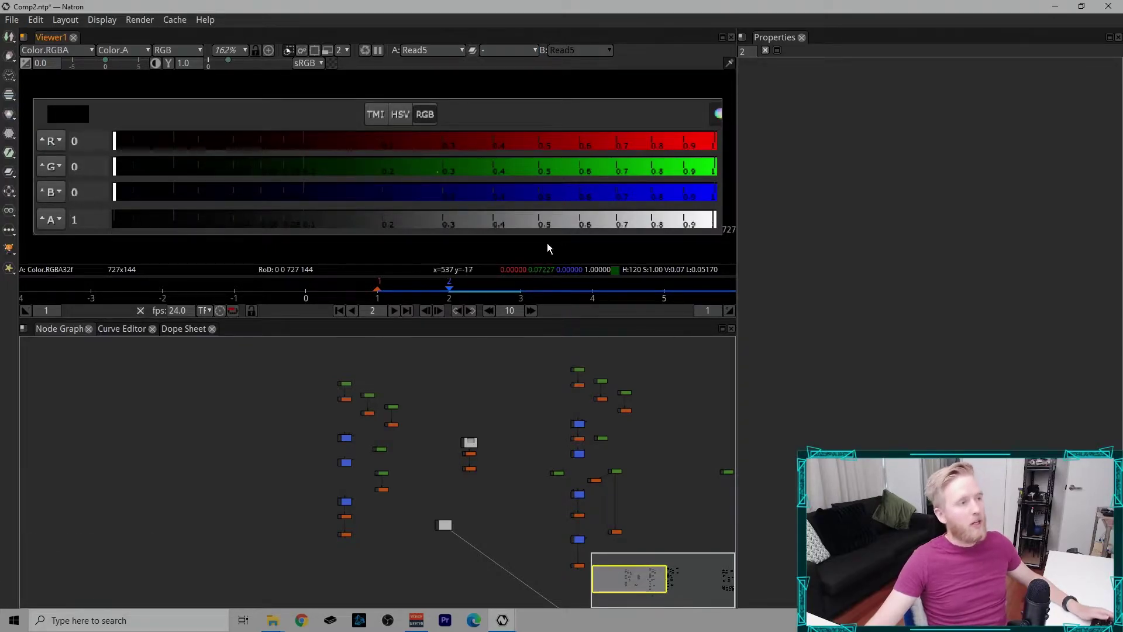
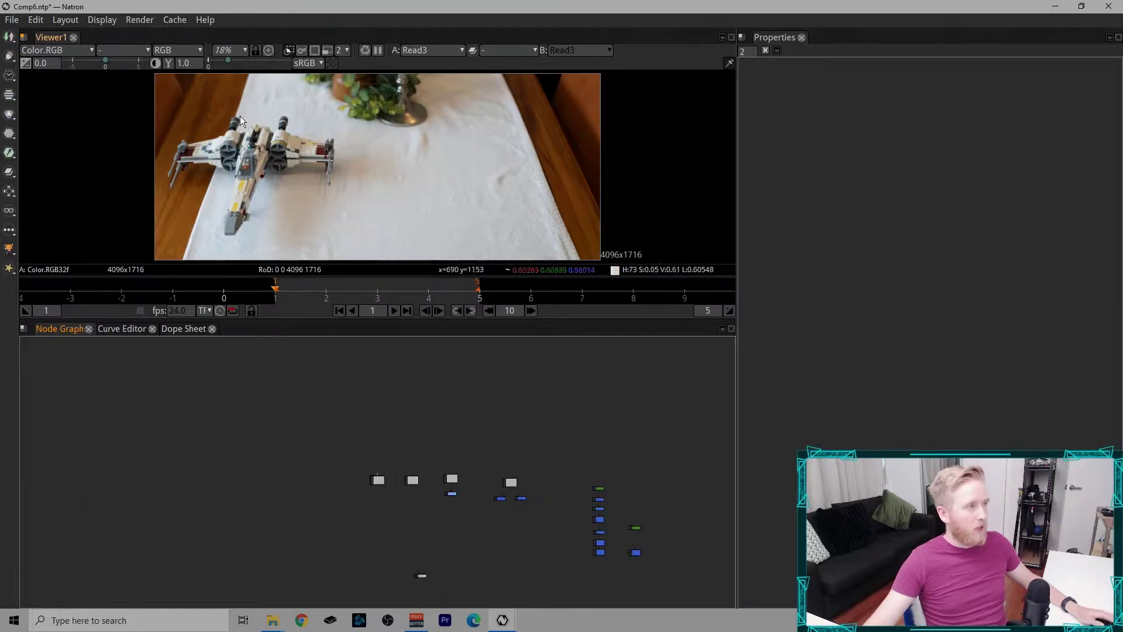
# Step: Pipe the plate Read node and a second Read node into the small node below them
pyautogui.click(584, 254)
pyautogui.click(362, 200)
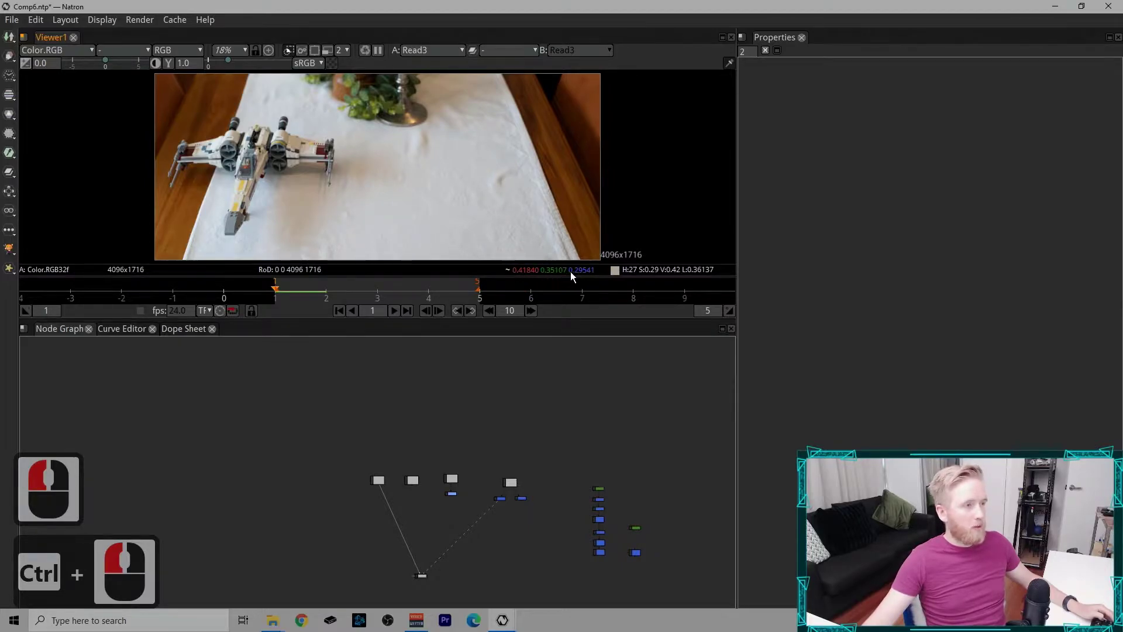
pyautogui.doubleClick(504, 190)
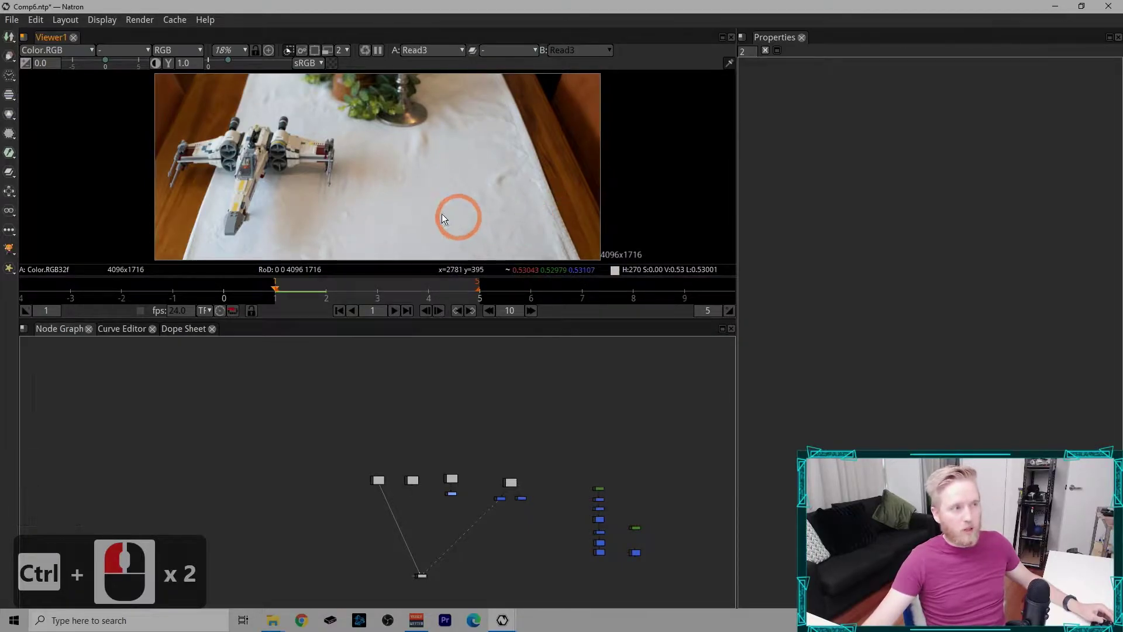
pyautogui.click(441, 208)
pyautogui.click(556, 186)
pyautogui.click(533, 142)
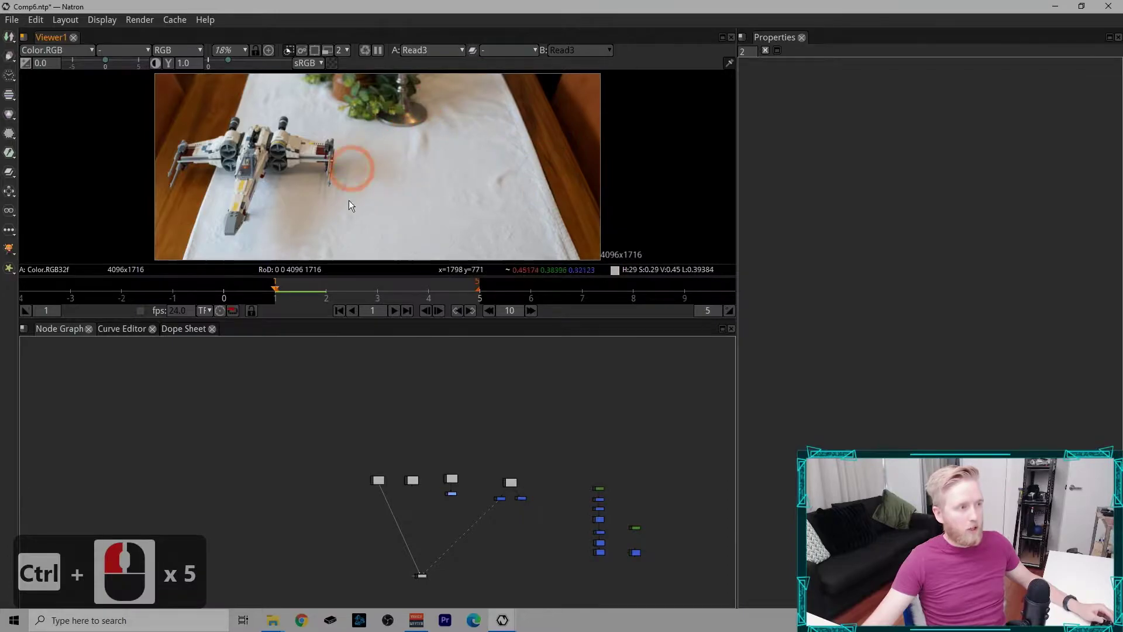
pyautogui.click(406, 186)
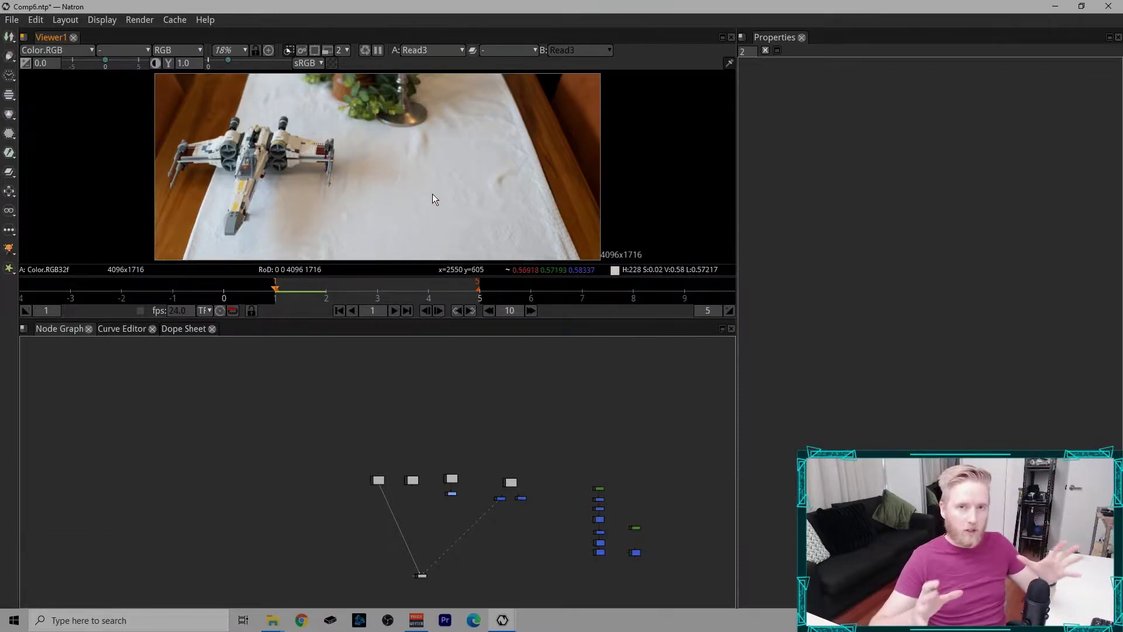
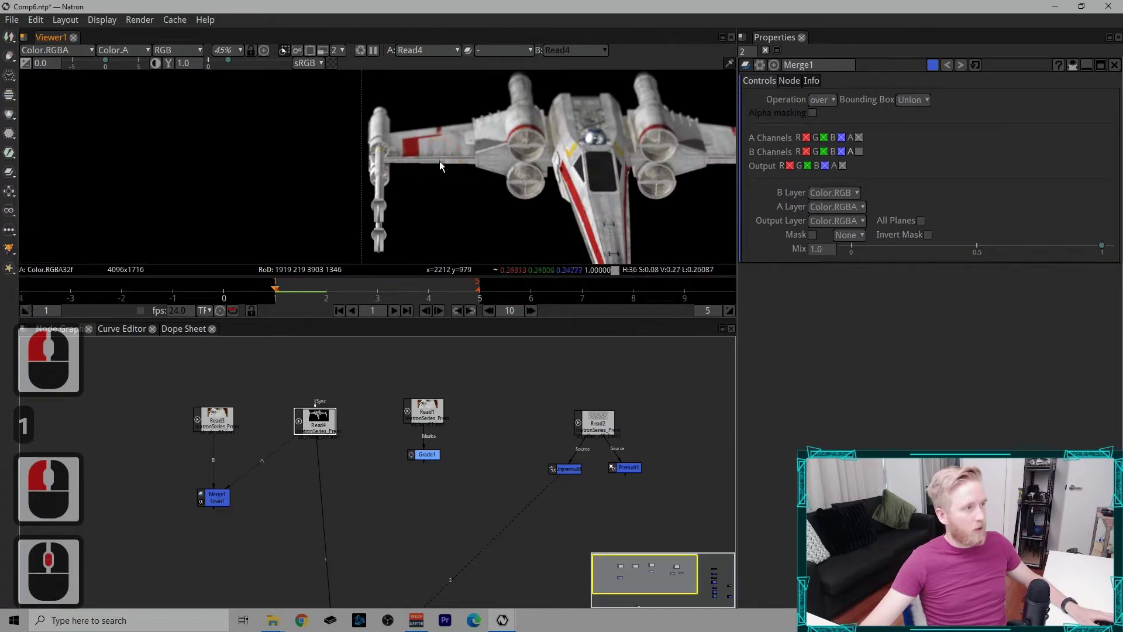
# Step: Check the X-wing's alpha matte up close, then view Merge1 with the X-wing over the tablecloth plate
pyautogui.middleClick(553, 151)
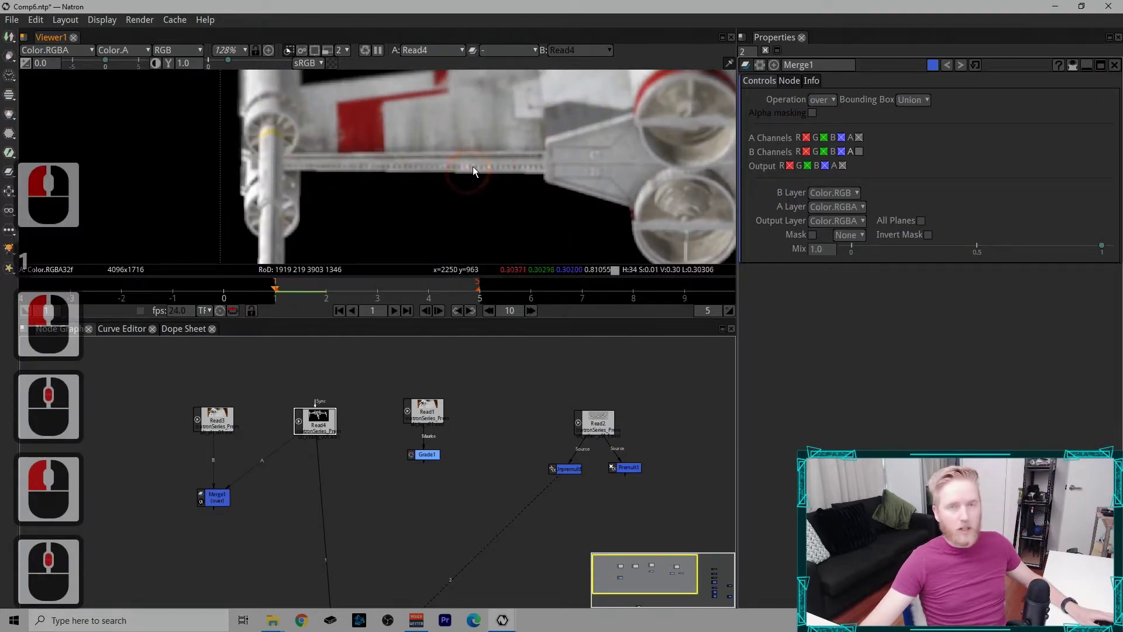
pyautogui.click(260, 194)
pyautogui.middleClick(320, 186)
pyautogui.press('a')
pyautogui.click(394, 172)
pyautogui.middleClick(417, 163)
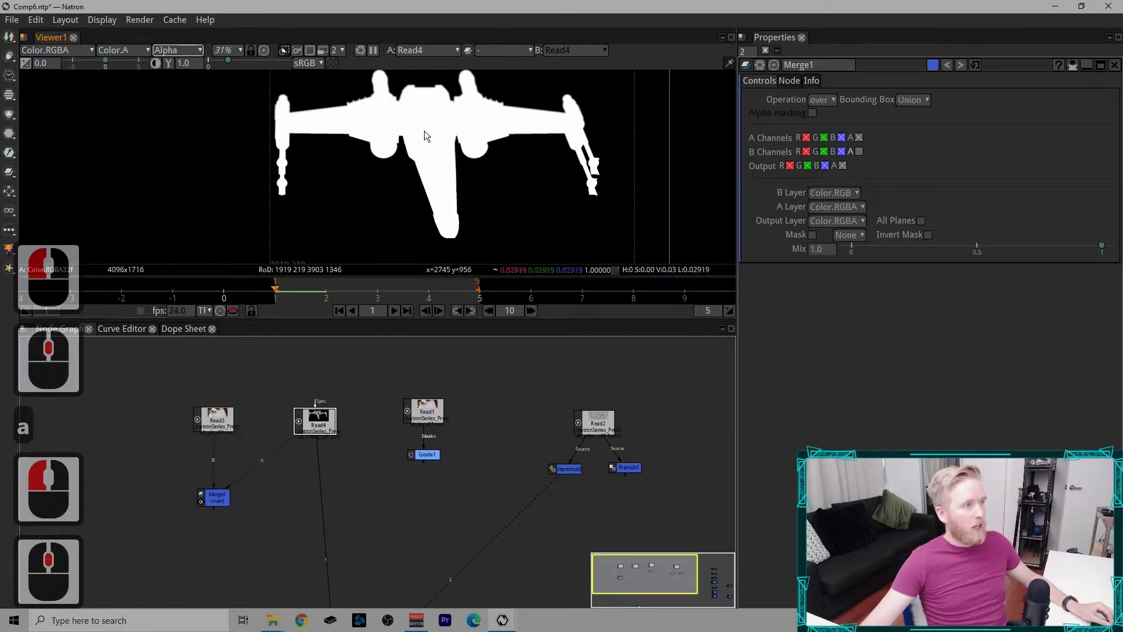
pyautogui.click(493, 134)
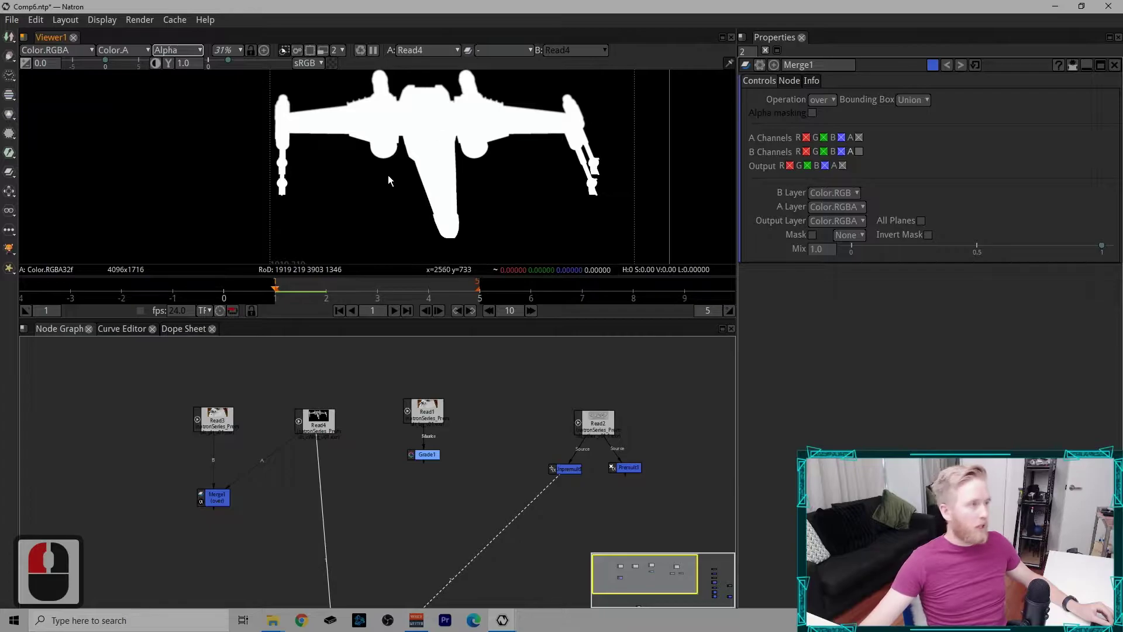
pyautogui.click(462, 185)
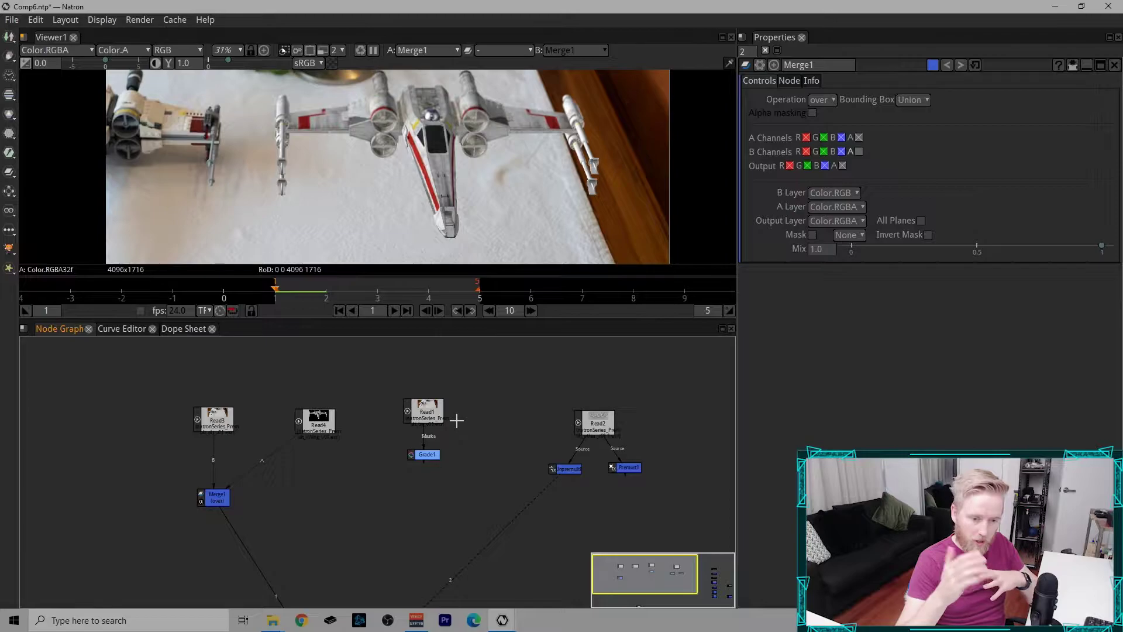
# Step: Switch to the alpha demo script and view its Crop2_2 square diagram
pyautogui.click(271, 185)
pyautogui.click(246, 151)
pyautogui.click(254, 192)
pyautogui.click(263, 218)
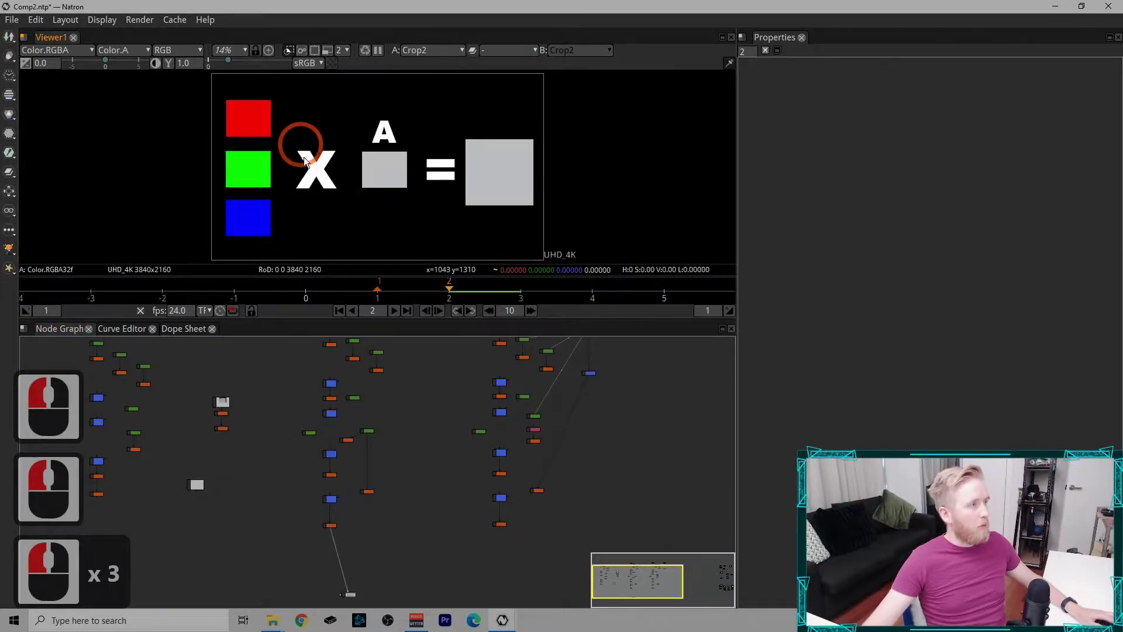
pyautogui.click(338, 176)
pyautogui.click(316, 184)
# Step: Select the Constant_Color node and bring up its Properties settings
pyautogui.click(383, 153)
pyautogui.click(417, 196)
pyautogui.click(500, 161)
pyautogui.click(548, 221)
pyautogui.click(574, 231)
pyautogui.click(546, 191)
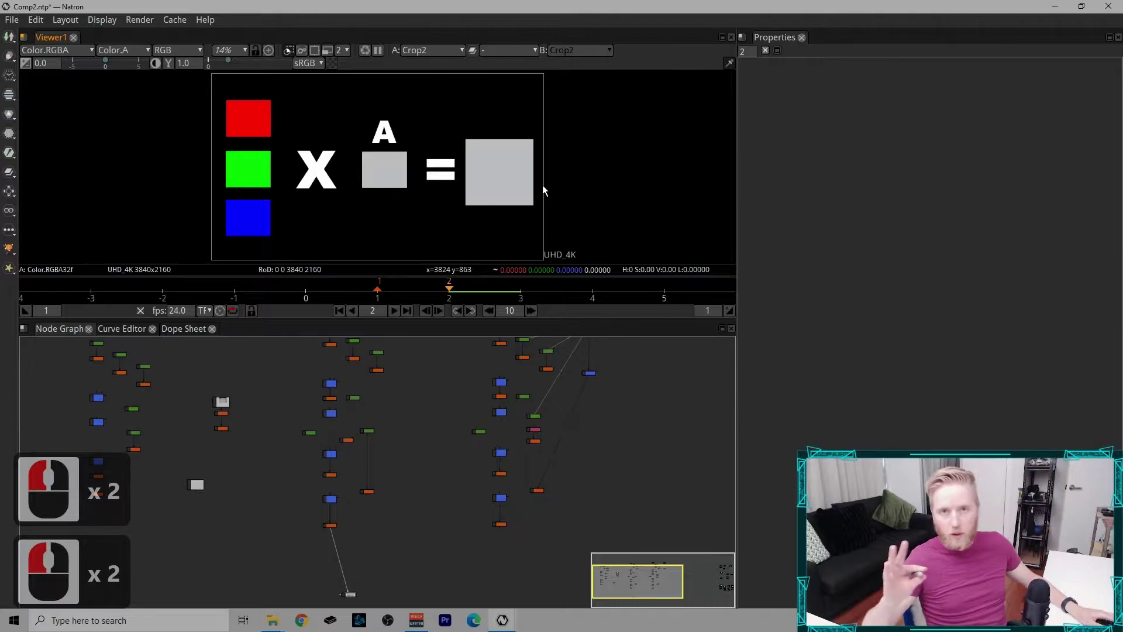
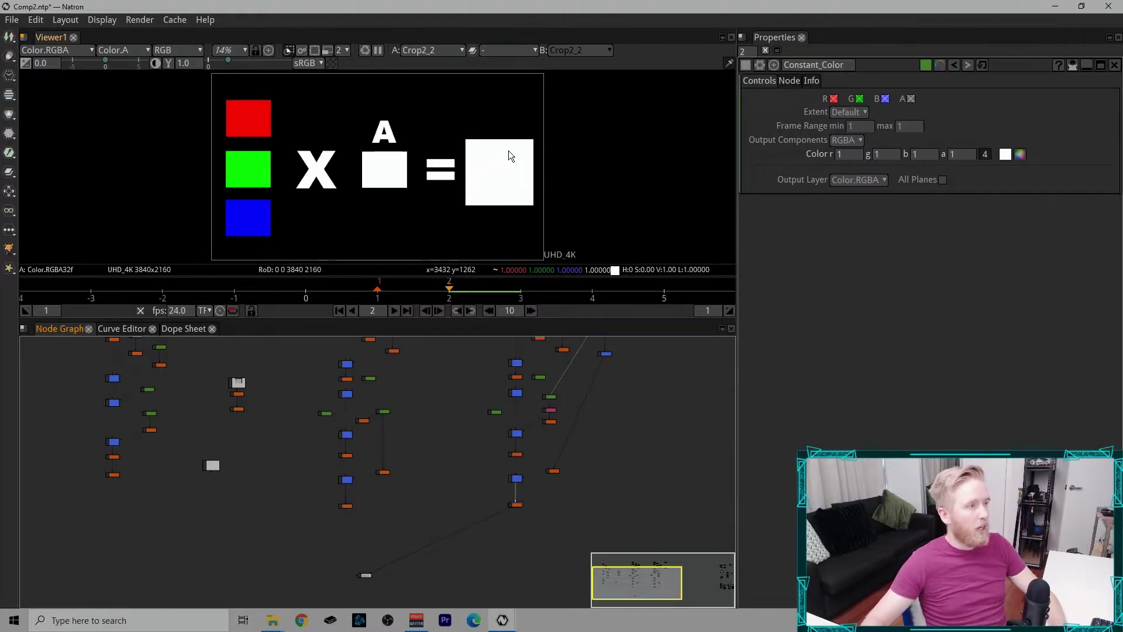
# Step: Set the Constant_Color alpha to .5 and review the squares in the demo diagram
pyautogui.moveTo(539, 205); pyautogui.dragTo(420, 211)
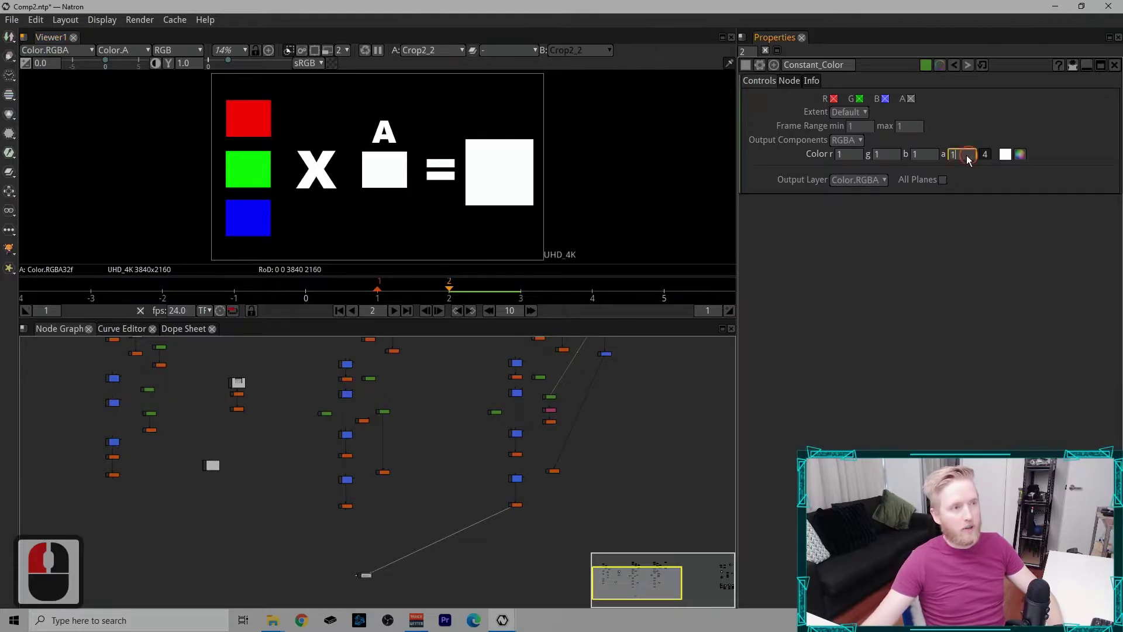
pyautogui.click(944, 163)
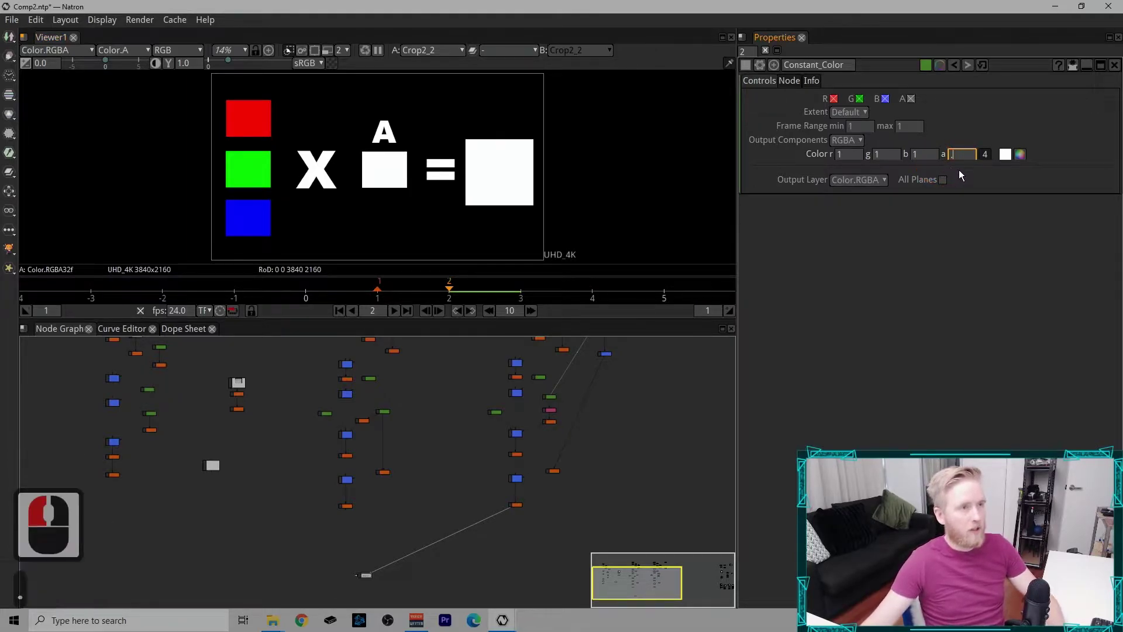
pyautogui.write('.5')
pyautogui.click(949, 134)
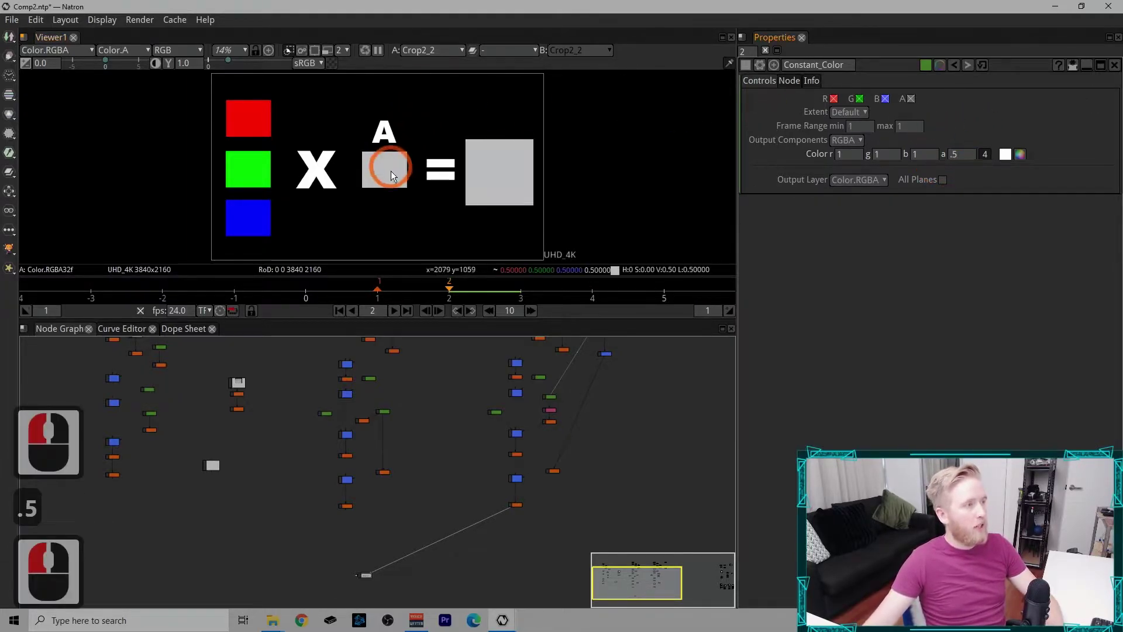
pyautogui.doubleClick(409, 195)
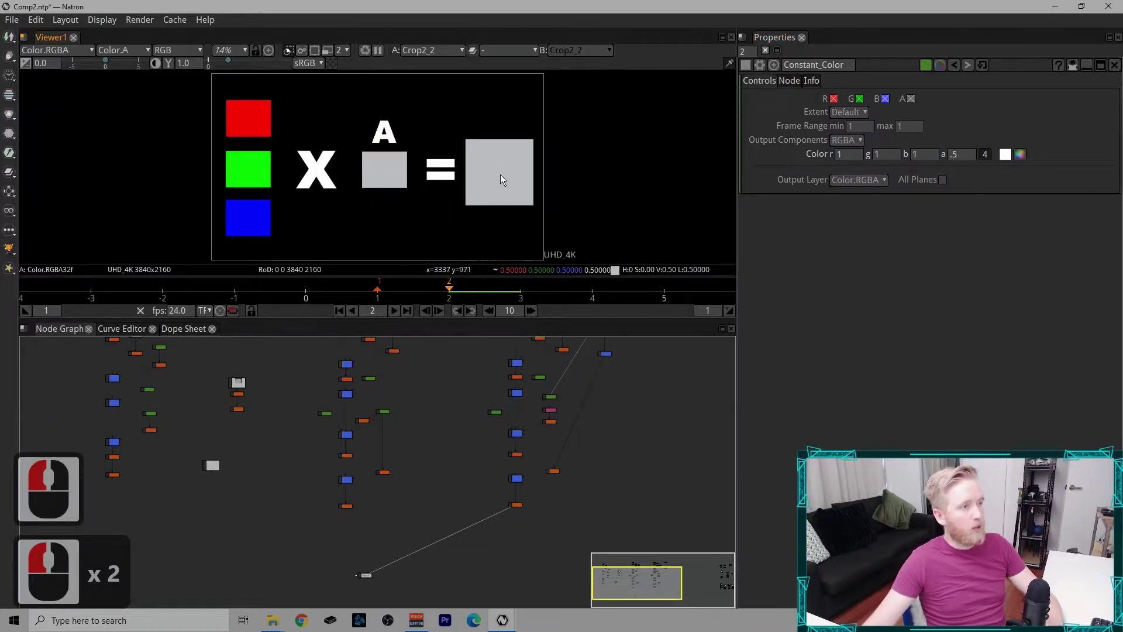
pyautogui.click(520, 177)
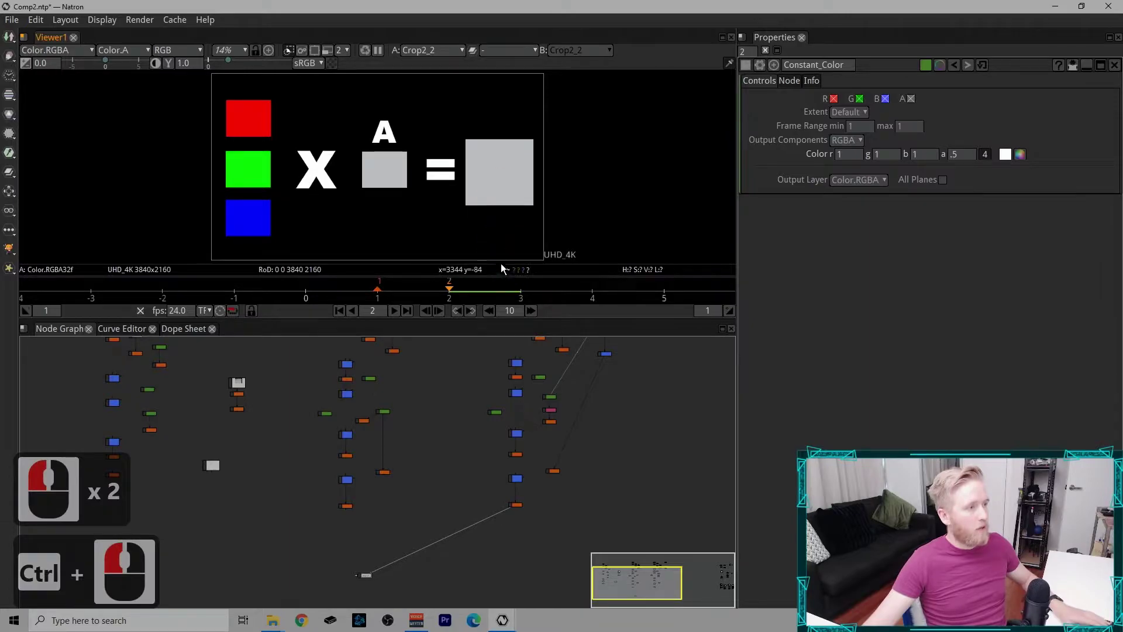
pyautogui.doubleClick(507, 200)
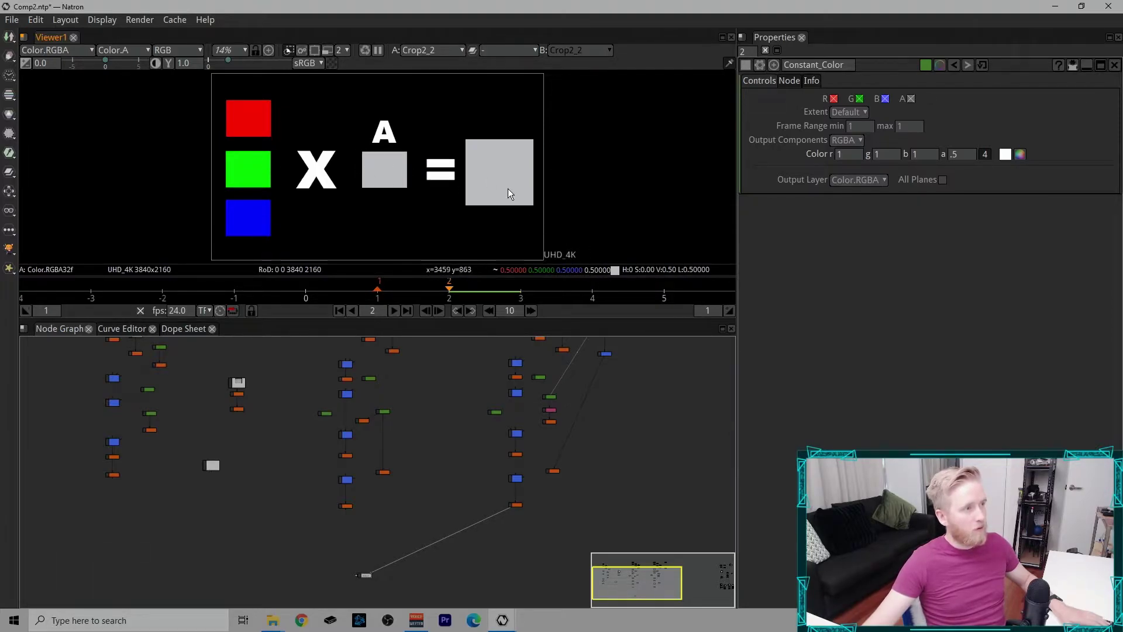
# Step: Make the constant orange by lowering green to 0.2 and setting blue to 0
pyautogui.click(824, 155)
pyautogui.click(814, 172)
pyautogui.click(868, 155)
pyautogui.write('.5')
pyautogui.click(797, 160)
pyautogui.click(889, 163)
pyautogui.press('Left')
pyautogui.press('Down')
pyautogui.press('Down')
pyautogui.press('Down')
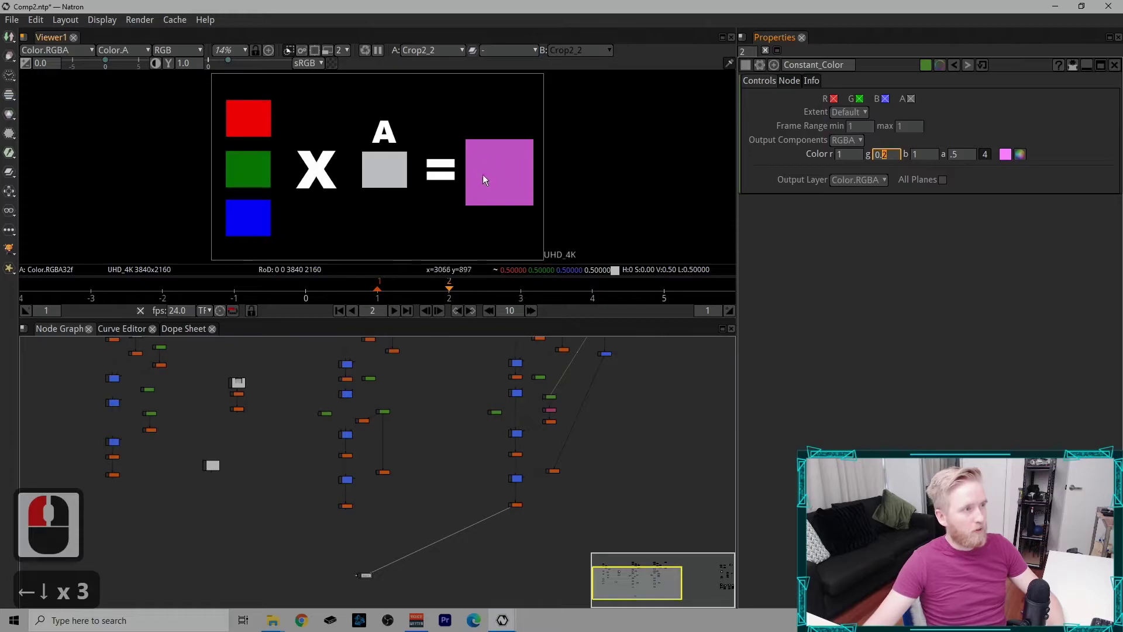
pyautogui.click(914, 163)
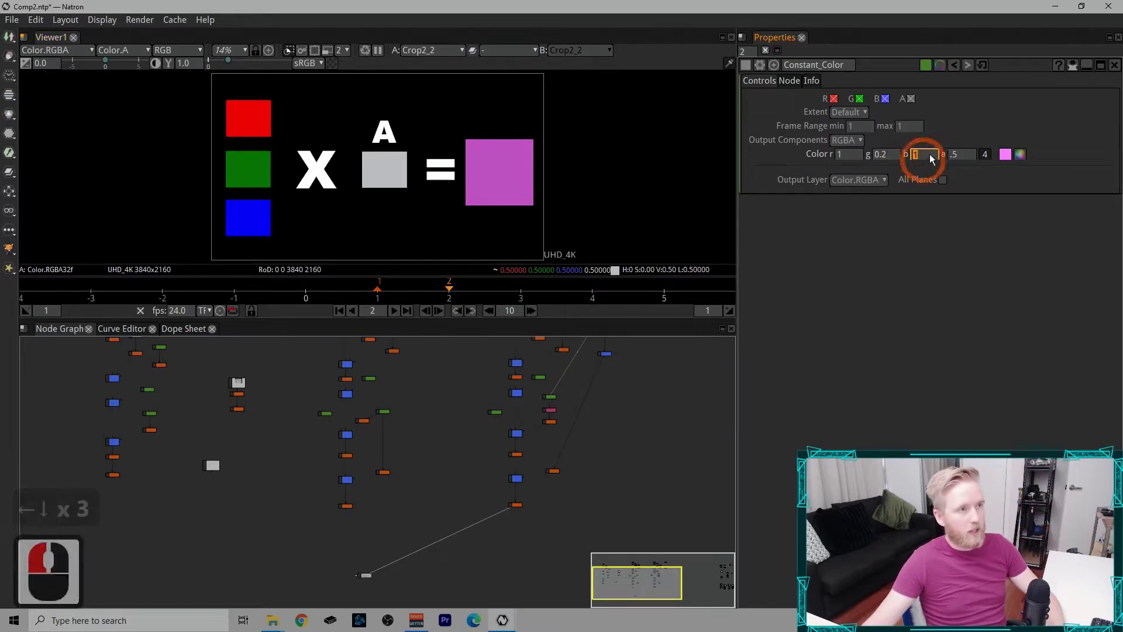
pyautogui.press('0')
pyautogui.click(968, 132)
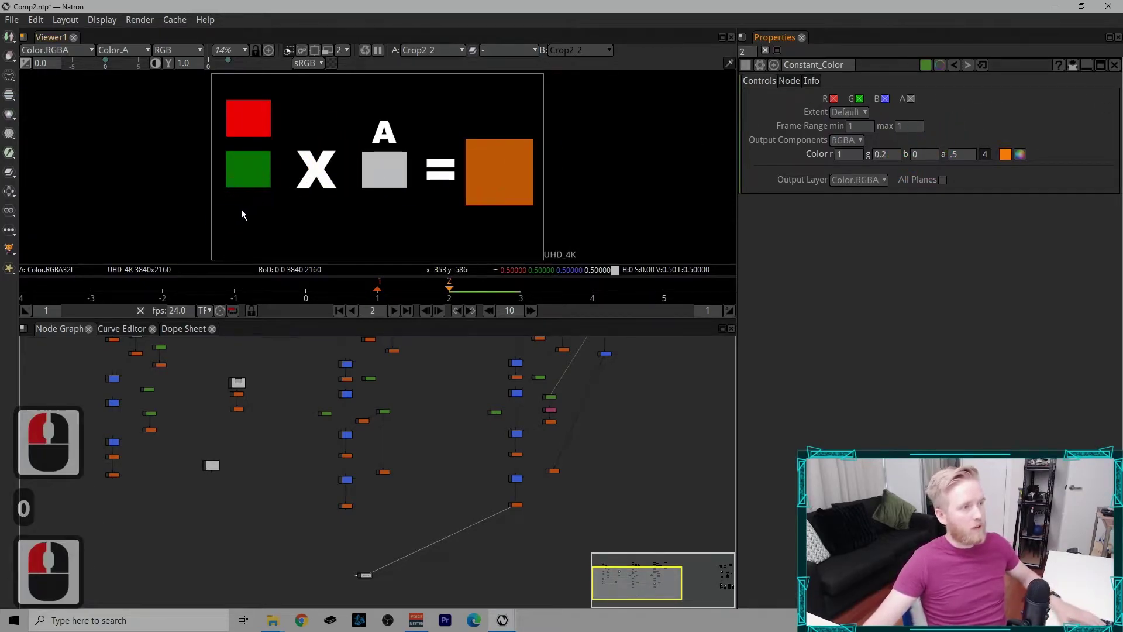
# Step: Set the constant's alpha to 0 so both squares disappear from the demo
pyautogui.click(254, 213)
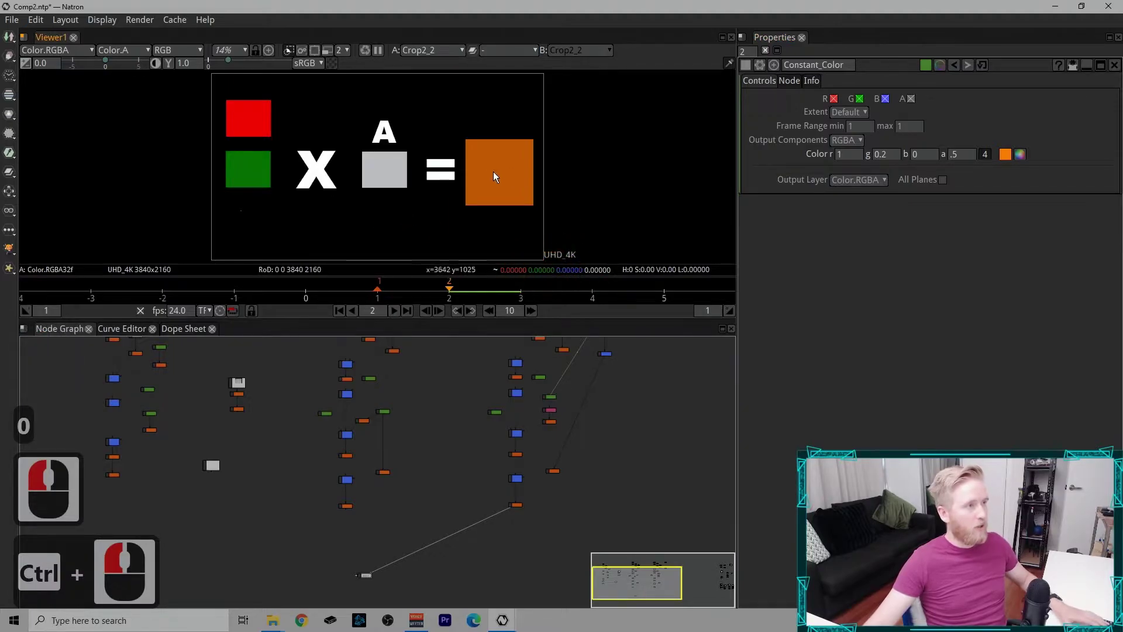
pyautogui.doubleClick(515, 179)
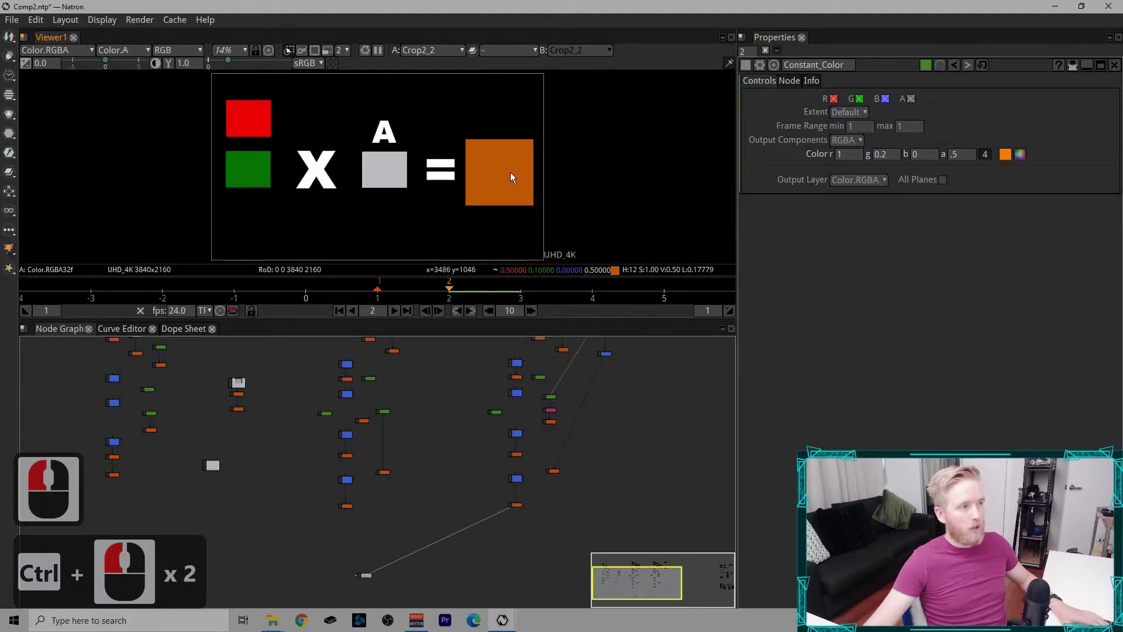
pyautogui.click(967, 163)
pyautogui.click(960, 161)
pyautogui.press('0')
pyautogui.click(934, 140)
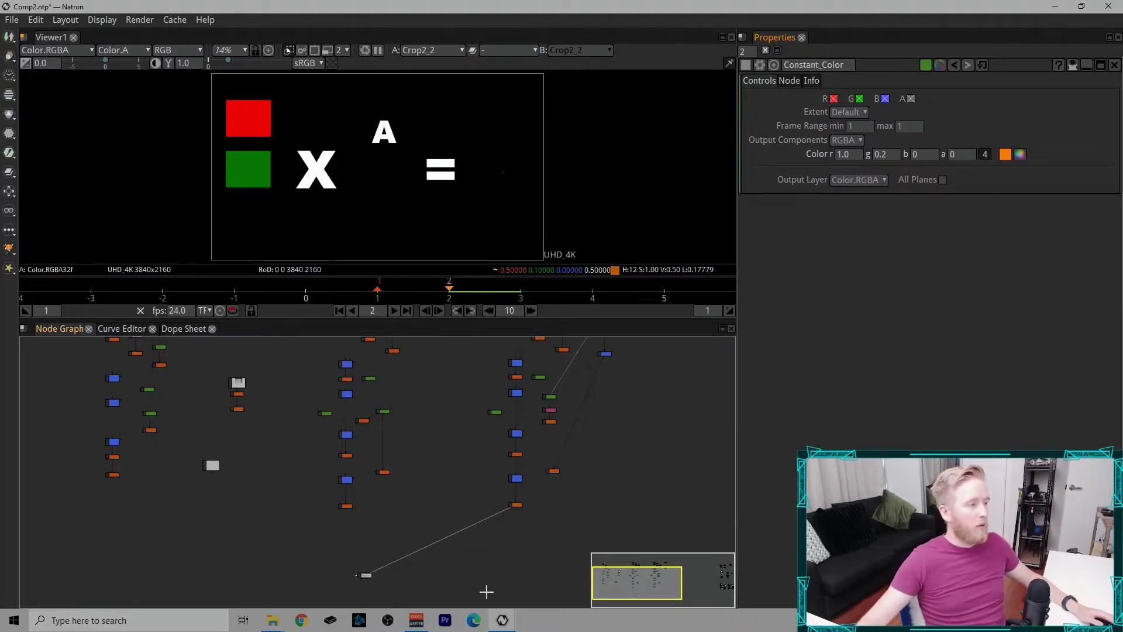
# Step: Switch to Natron's X-wing comp, show Roto1's settings and frame the Read3 plate
pyautogui.click(498, 621)
pyautogui.click(329, 570)
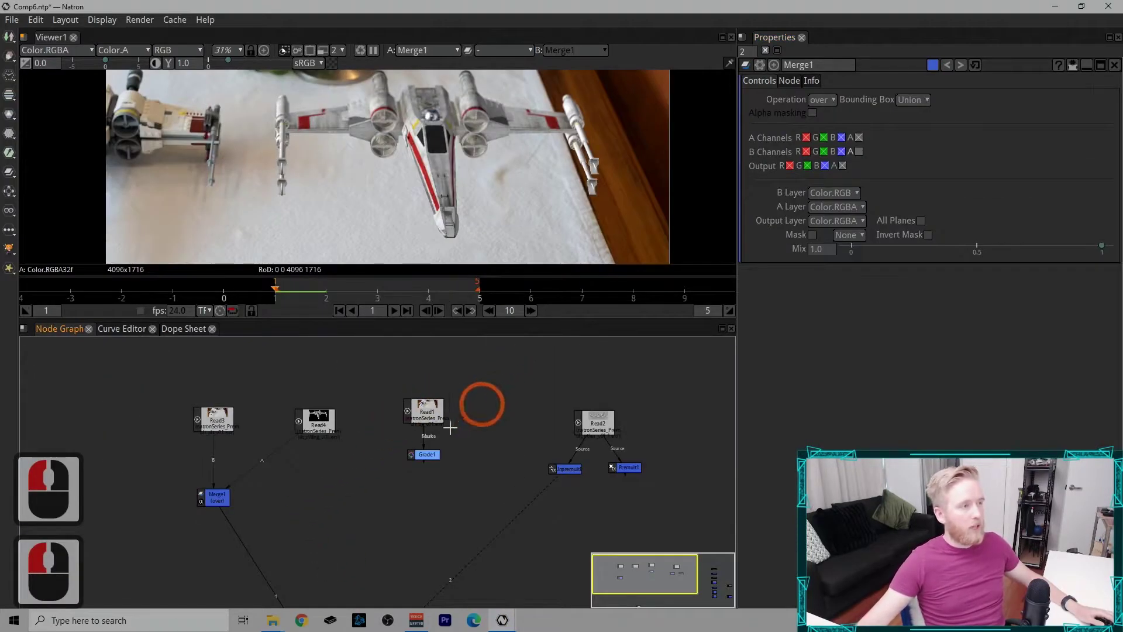
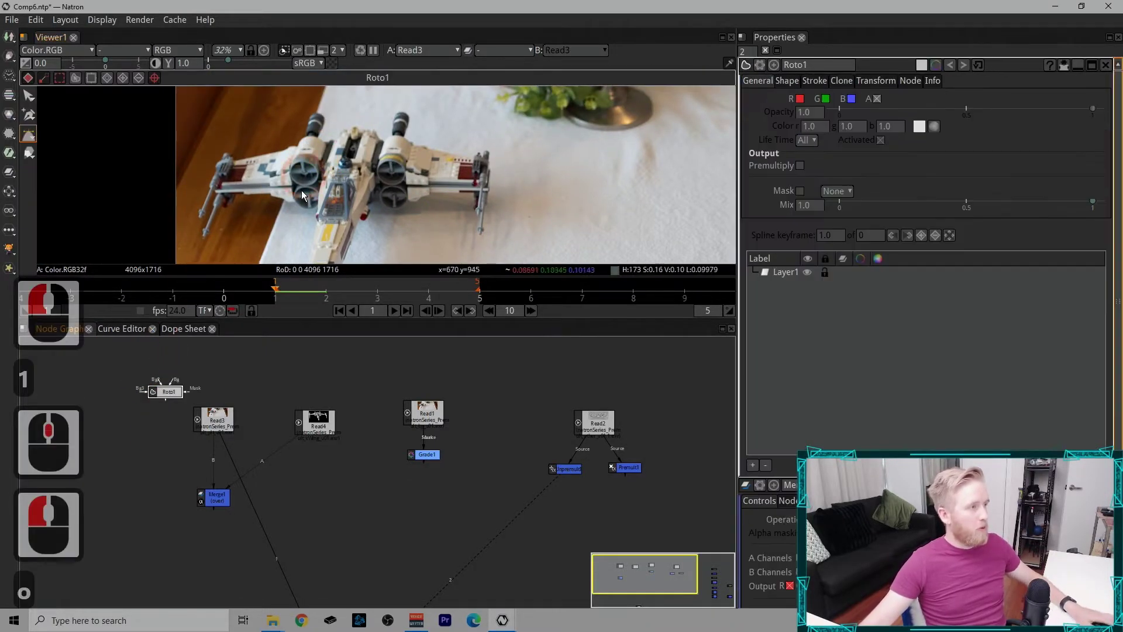
pyautogui.click(279, 200)
pyautogui.click(330, 210)
pyautogui.click(346, 198)
pyautogui.middleClick(344, 211)
pyautogui.middleClick(327, 126)
# Step: Draw a closed Bezier1 roto shape tracing the toy X-wing's wing on the plate
pyautogui.click(334, 259)
pyautogui.click(352, 232)
pyautogui.click(429, 142)
pyautogui.click(523, 127)
pyautogui.middleClick(500, 203)
pyautogui.click(453, 174)
pyautogui.click(410, 162)
pyautogui.click(293, 170)
pyautogui.click(247, 192)
pyautogui.press('Return')
pyautogui.middleClick(399, 173)
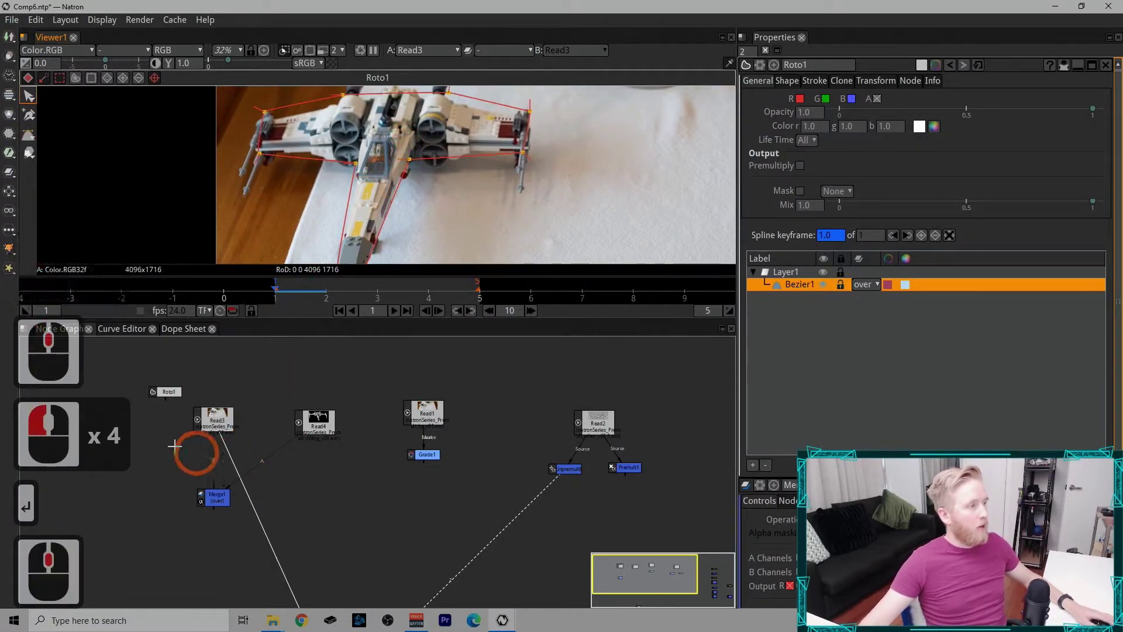
pyautogui.click(325, 467)
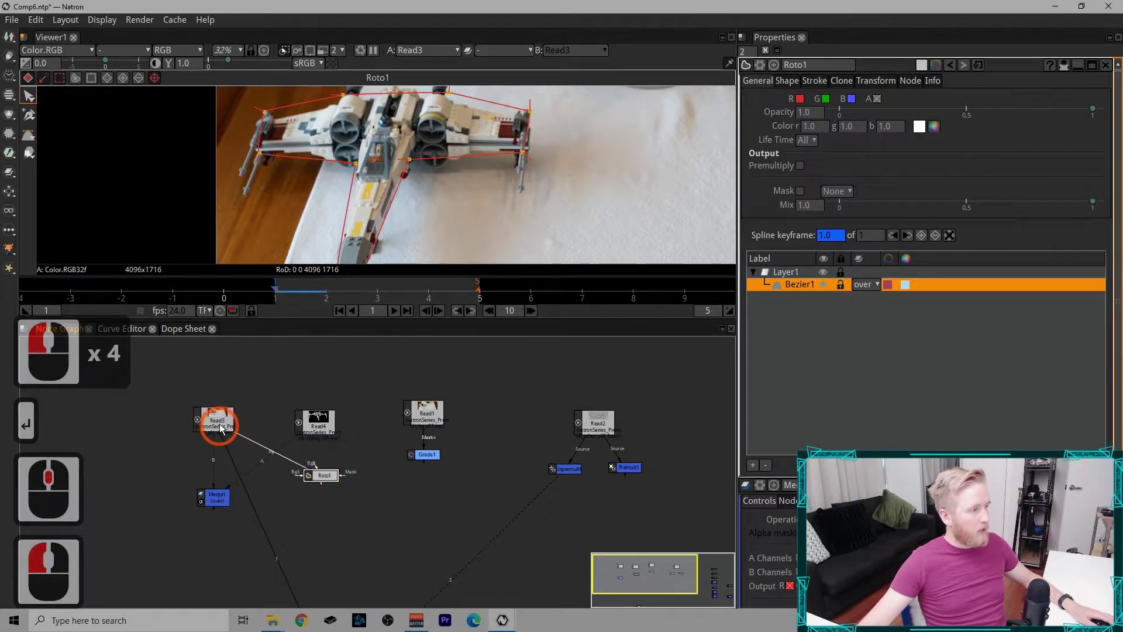
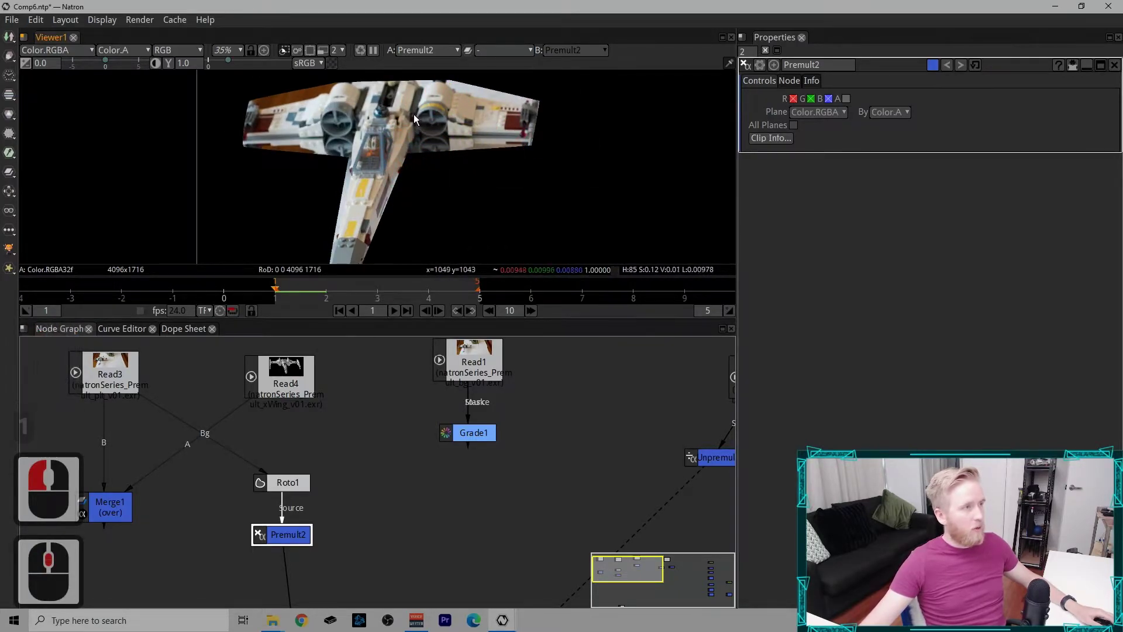
# Step: Connect the viewer to Merge1 to show the X-wing composited over the plate
pyautogui.click(415, 122)
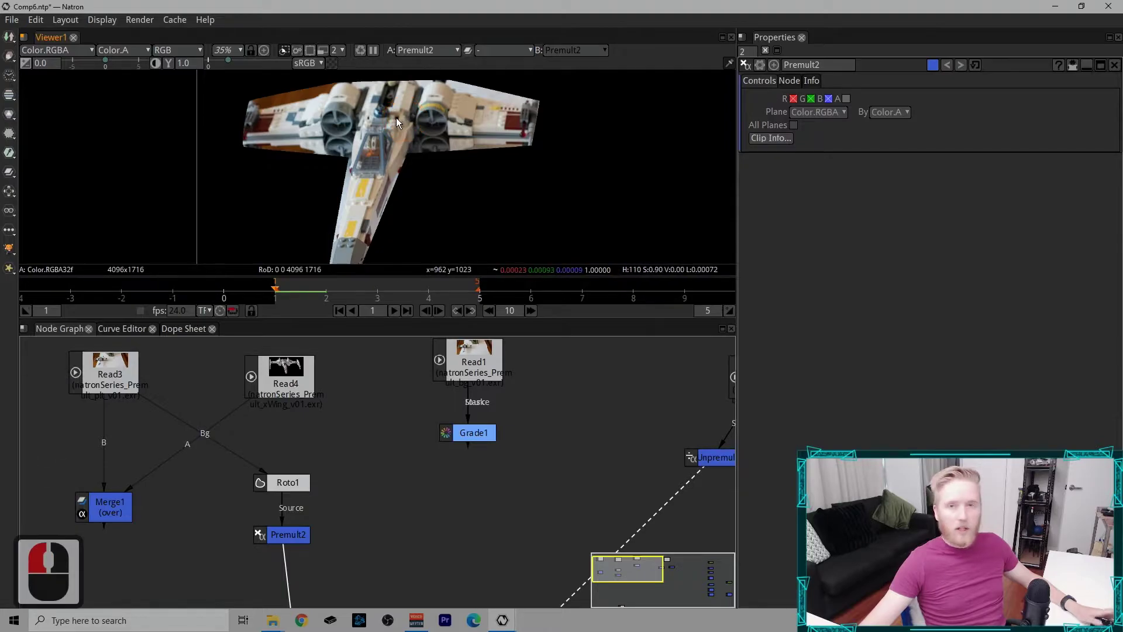
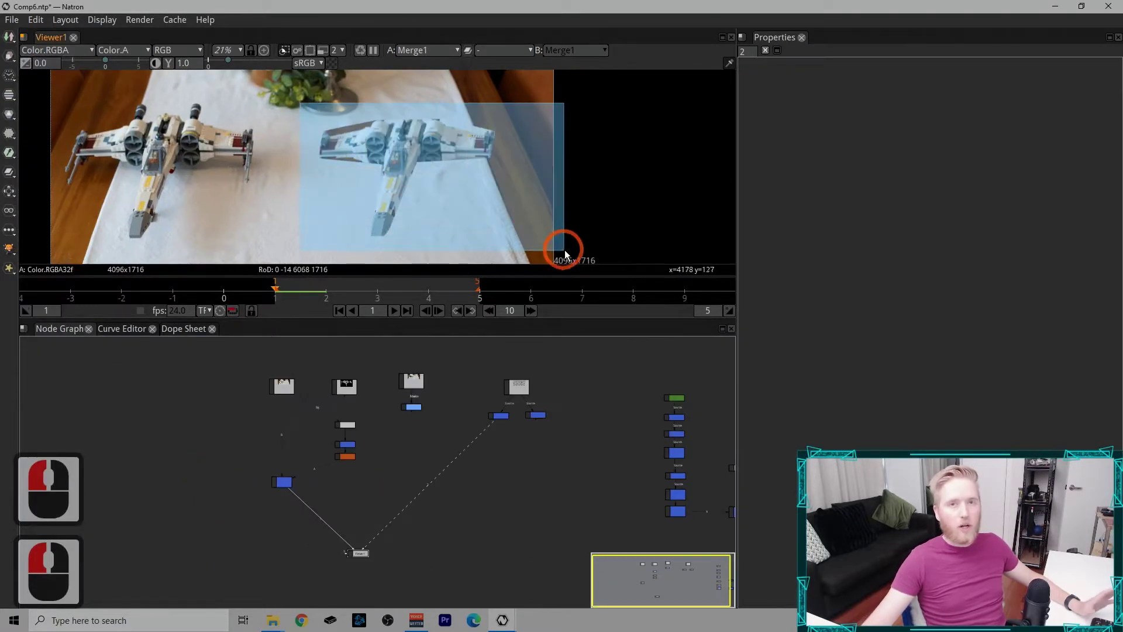
# Step: Zoom the viewer in on the X-wing before bringing up the project settings
pyautogui.click(558, 254)
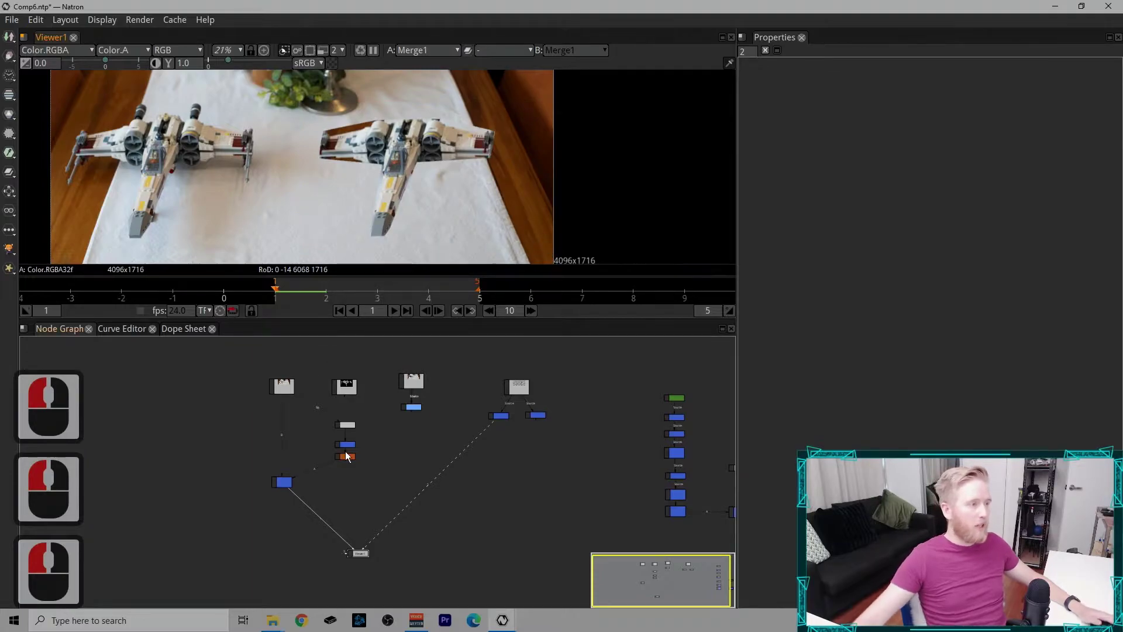
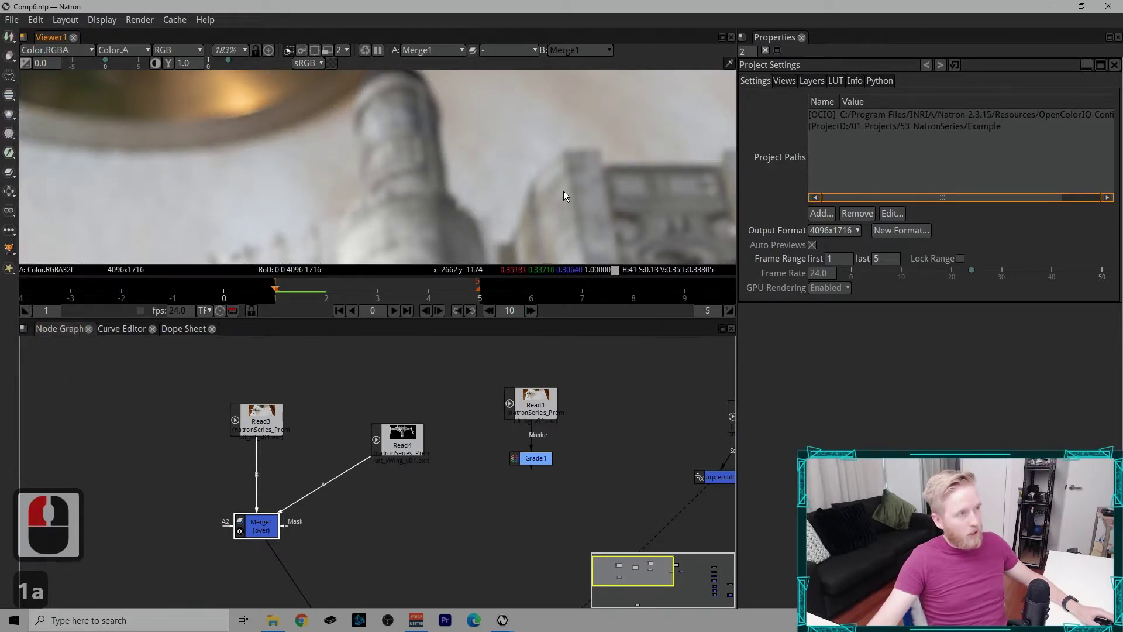
# Step: Pan around the close-up of the X-wing in the viewer
pyautogui.middleClick(249, 177)
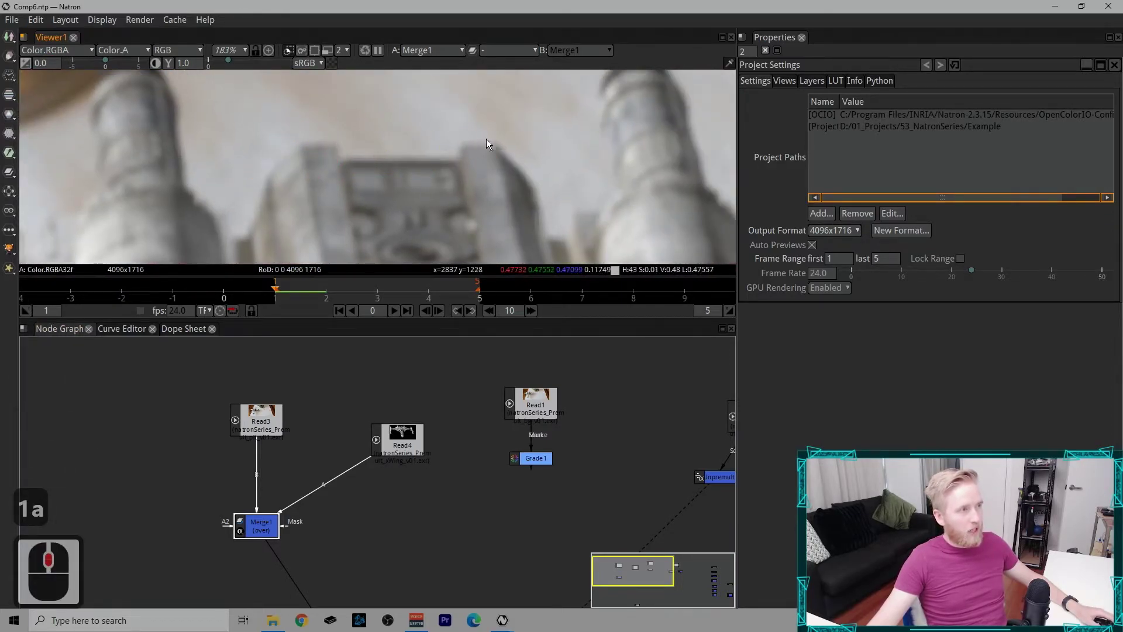
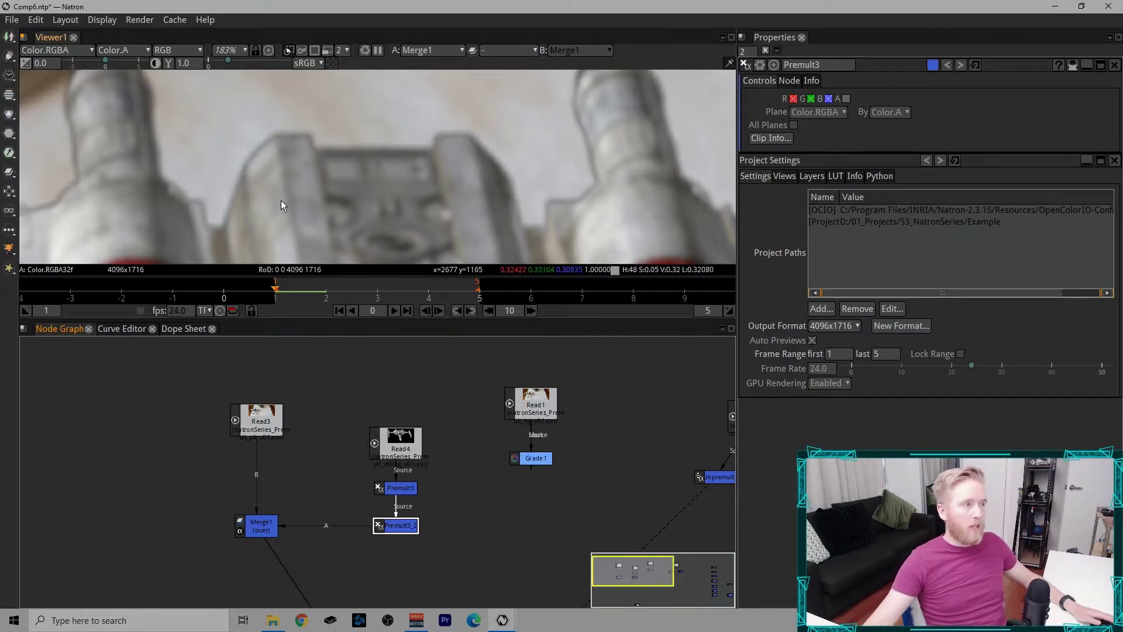
# Step: Select the premultiply nodes under the Read4 X-wing render in the node graph
pyautogui.click(288, 198)
pyautogui.click(298, 205)
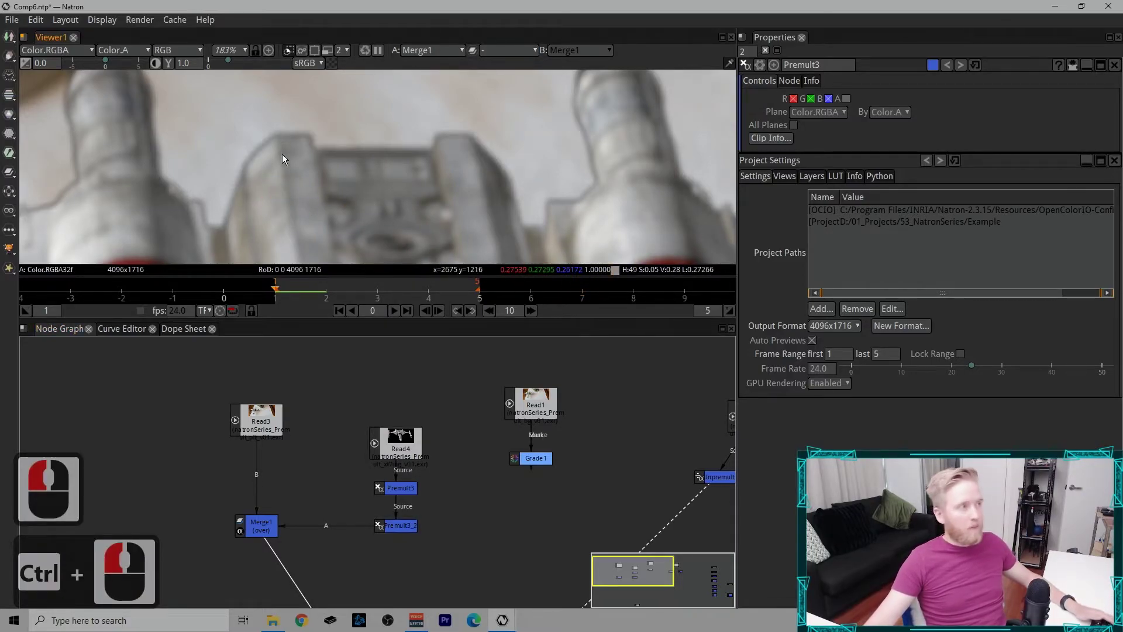
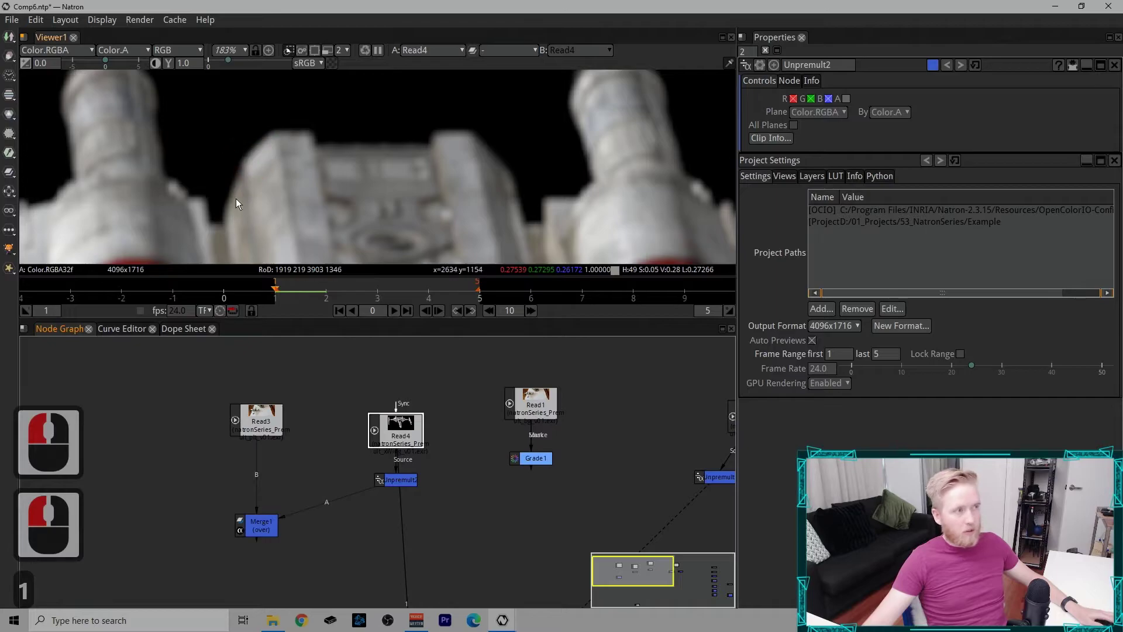
# Step: Select Unpremult2 and fit the whole composite in the viewer while inspecting the graph
pyautogui.click(398, 483)
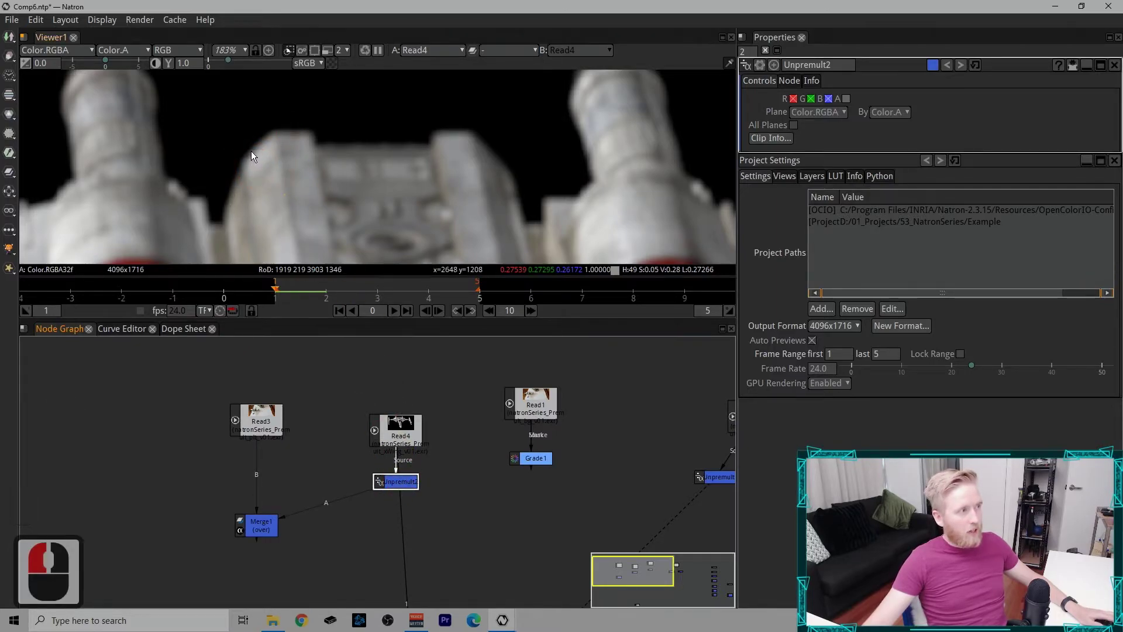
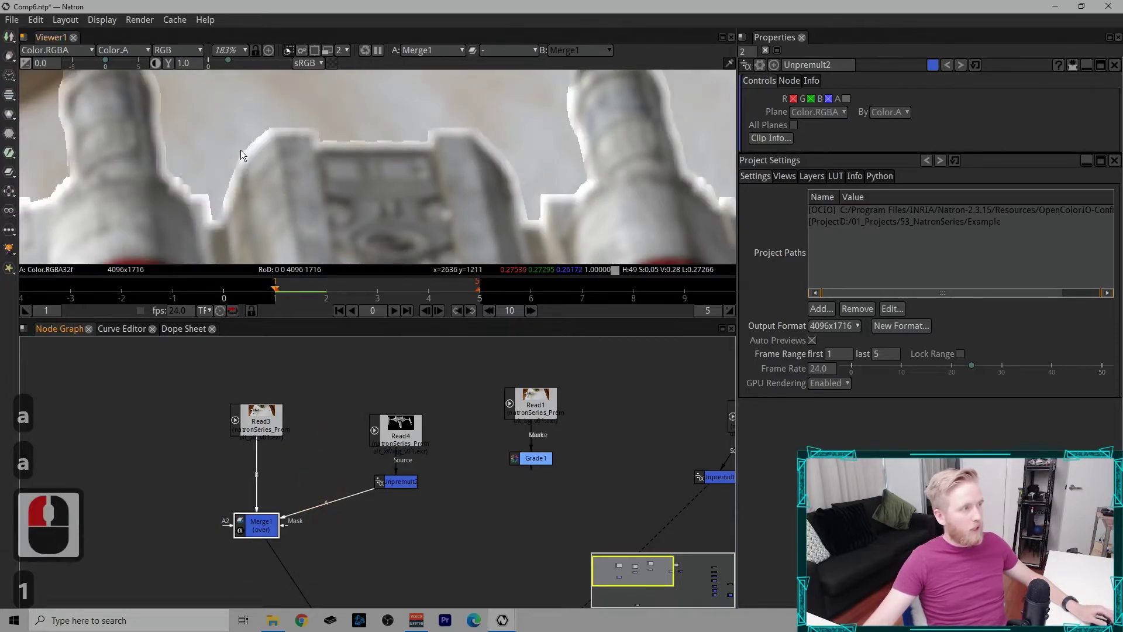
pyautogui.middleClick(374, 197)
pyautogui.click(287, 146)
pyautogui.press('f')
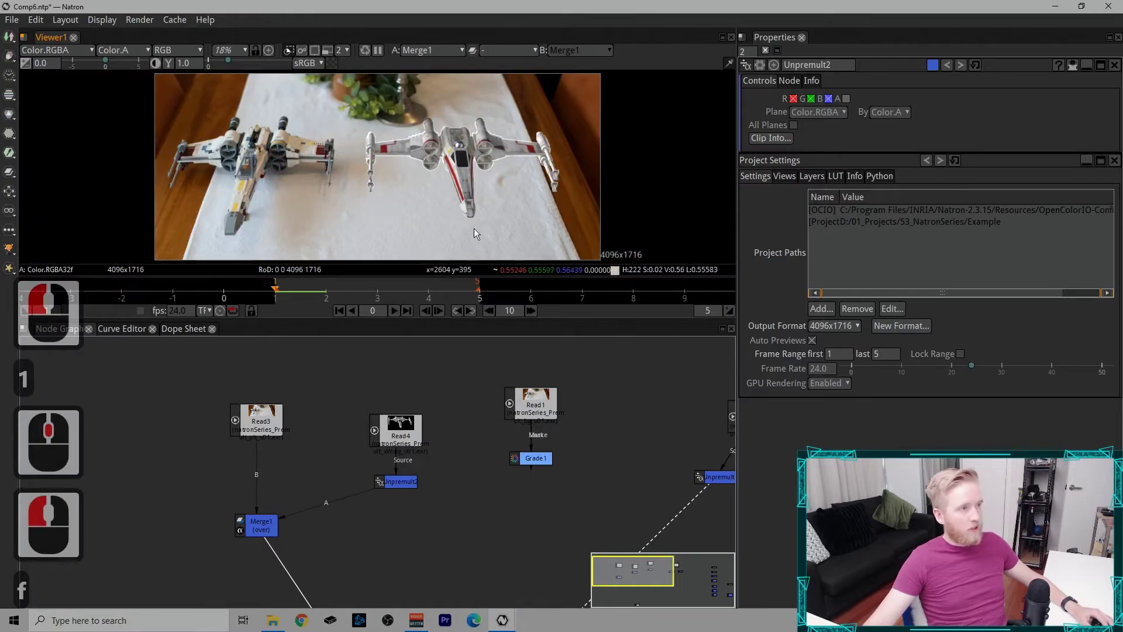
pyautogui.click(547, 124)
pyautogui.middleClick(548, 124)
pyautogui.click(673, 105)
pyautogui.middleClick(673, 106)
pyautogui.click(652, 137)
# Step: Add a Premult node beneath Unpremult2 via the quick node search for 'prem'
pyautogui.click(411, 480)
pyautogui.press('Tab')
pyautogui.write('prem')
pyautogui.click(453, 506)
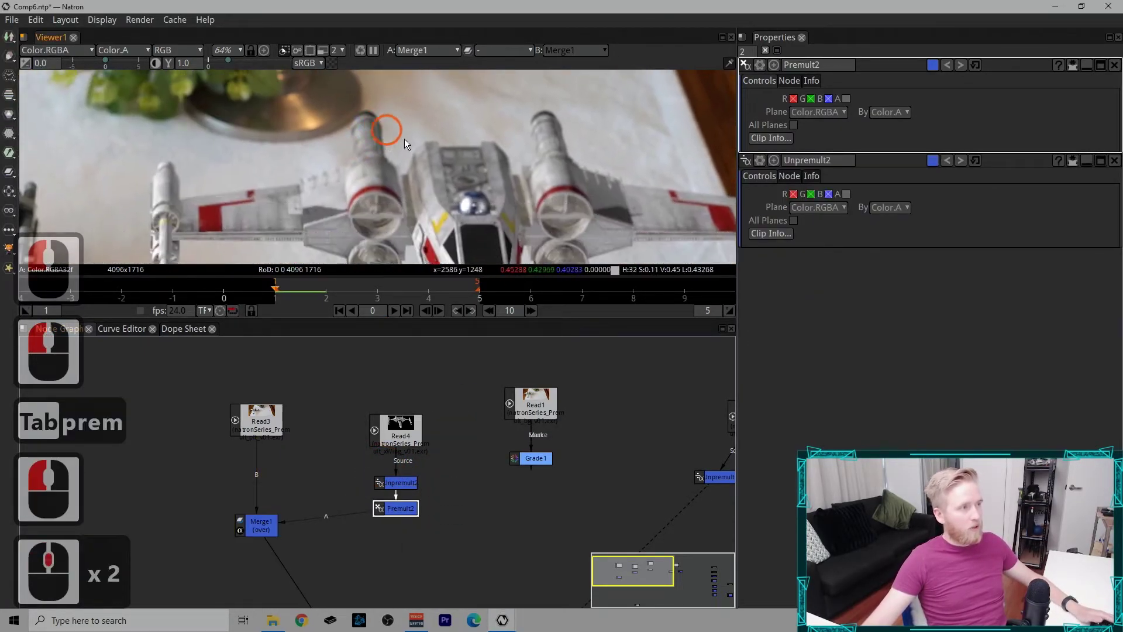
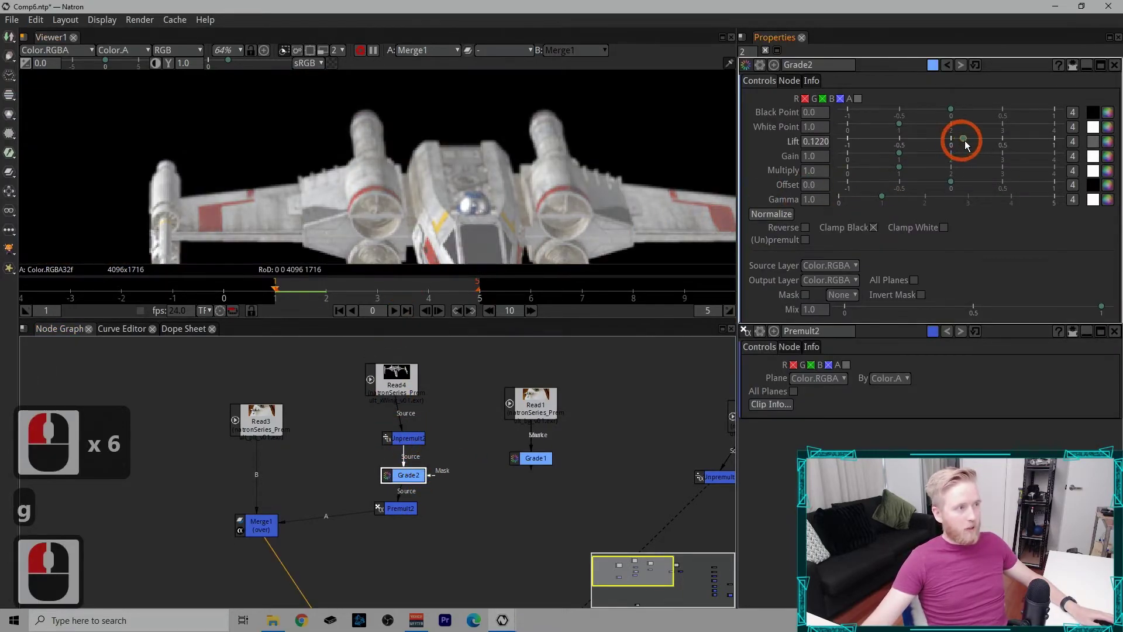
# Step: Raise Grade2's Lift to 0.144 and navigate the node graph back to the X-wing branch
pyautogui.click(966, 144)
pyautogui.middleClick(487, 188)
pyautogui.middleClick(220, 180)
pyautogui.click(272, 200)
pyautogui.middleClick(272, 200)
# Step: Arrange the branch as Read4 → Unpremult2 → Grade2 → Premult2
pyautogui.click(414, 215)
pyautogui.click(410, 444)
pyautogui.click(416, 477)
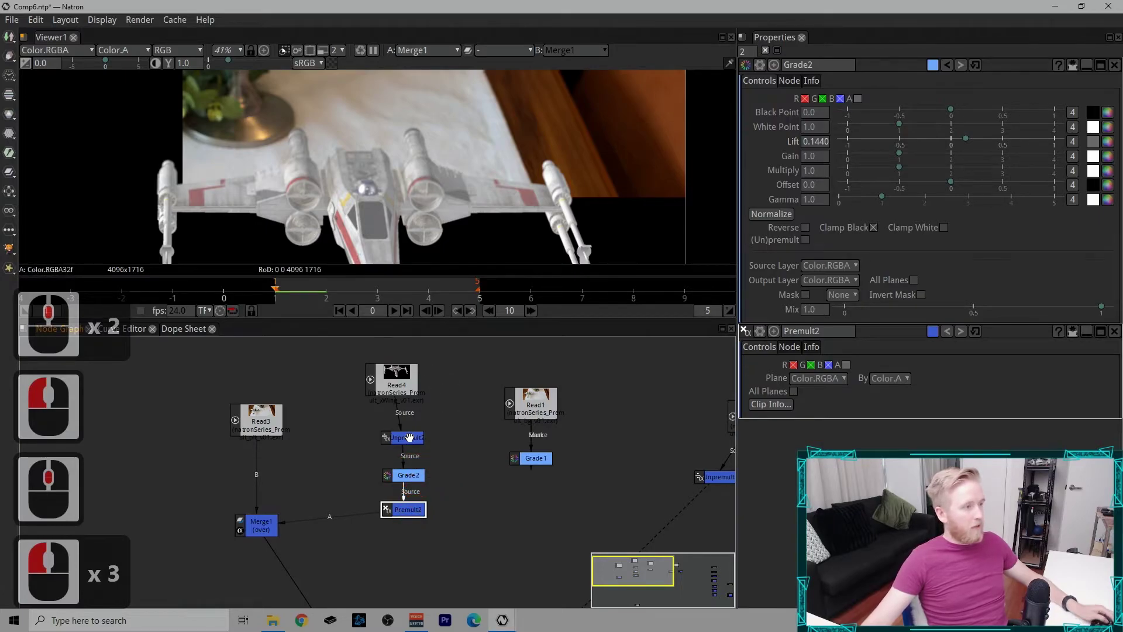
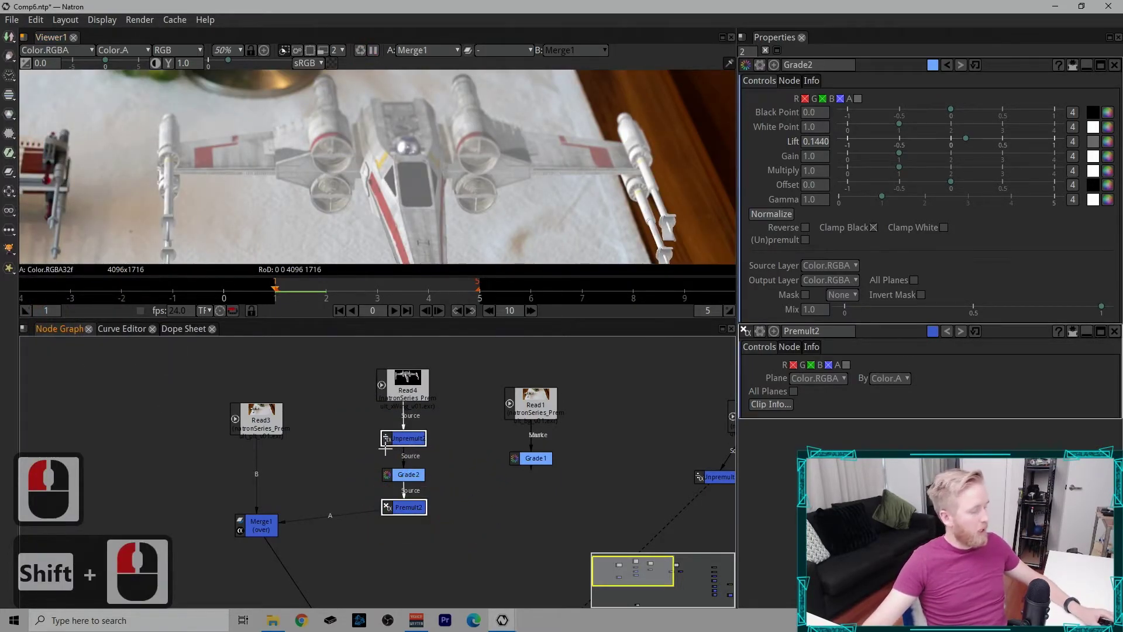
# Step: Toggle the selected node so the graded X-wing composites cleanly over the plate
pyautogui.press('d')
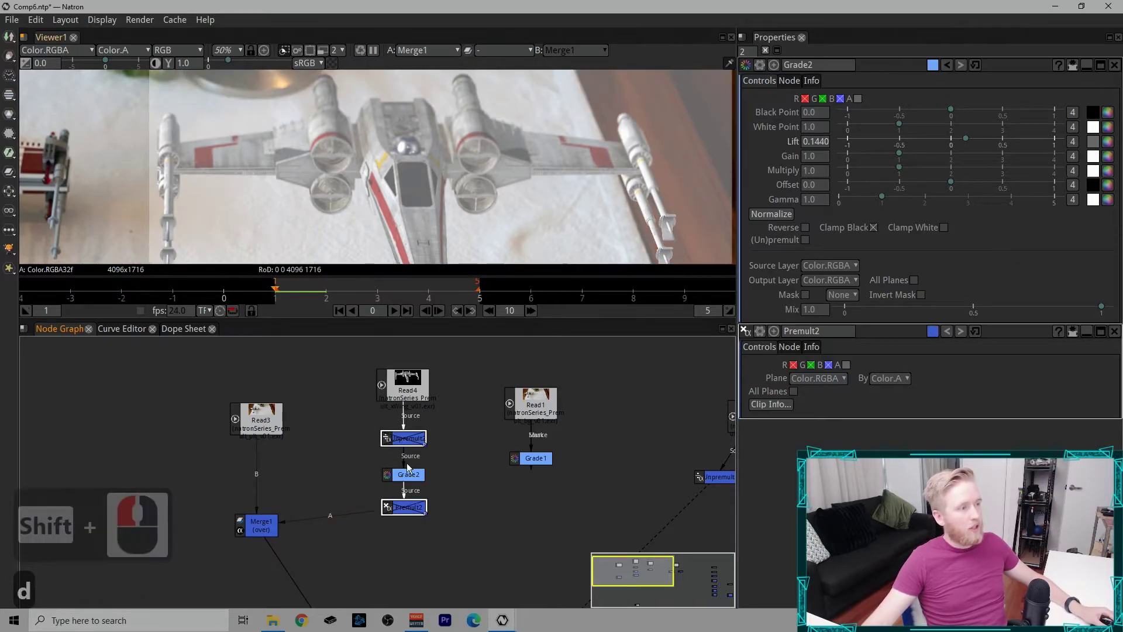
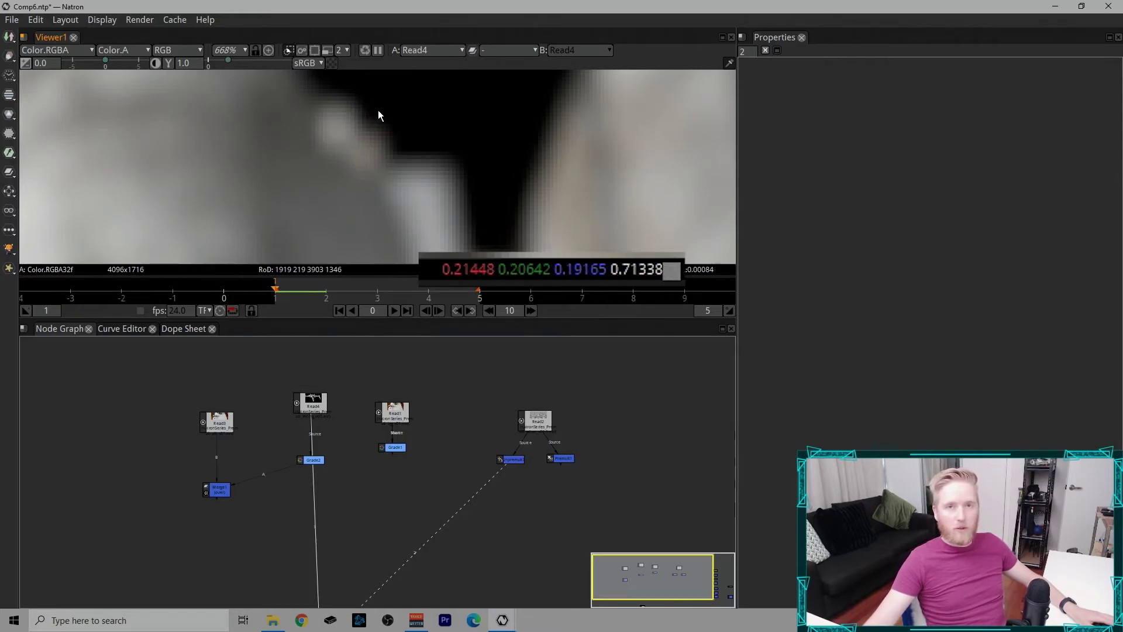
# Step: Pan the node graph to bring the Read1 and Read2 branches into view
pyautogui.middleClick(112, 251)
# Step: Select the Grade1 branch and show the alpha channel in the viewer to review the masked tint
pyautogui.click(111, 251)
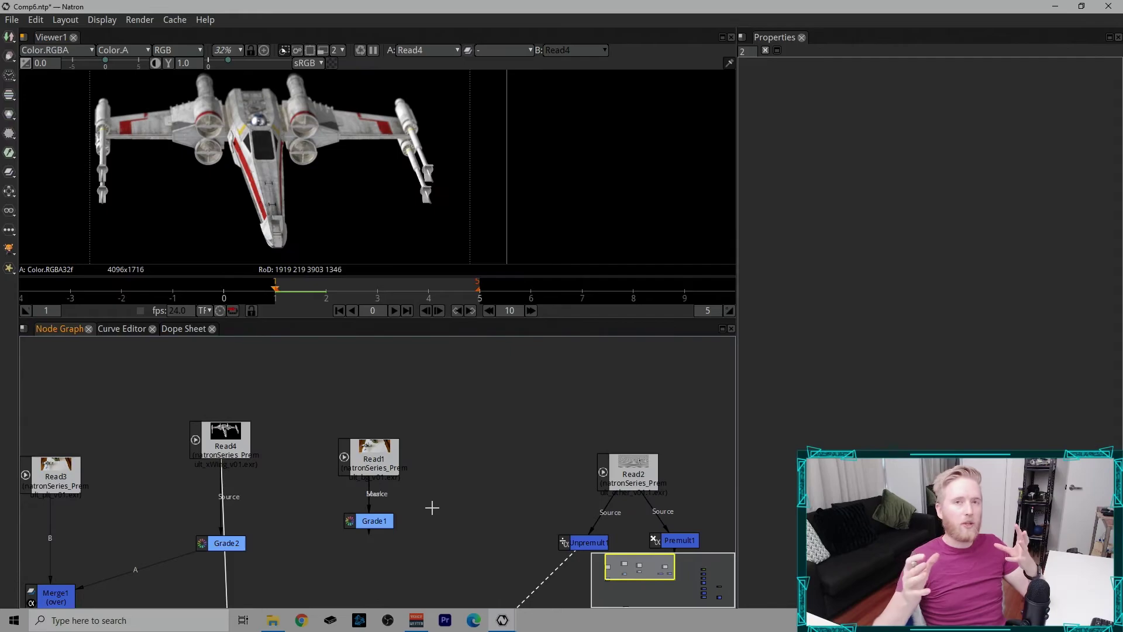
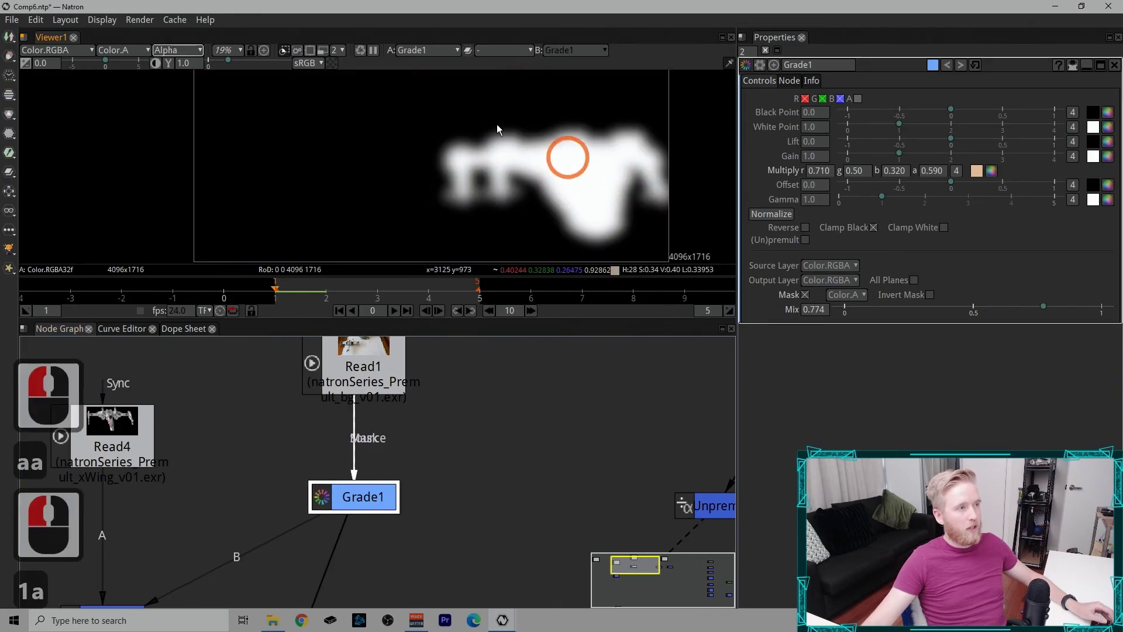
pyautogui.write('a')
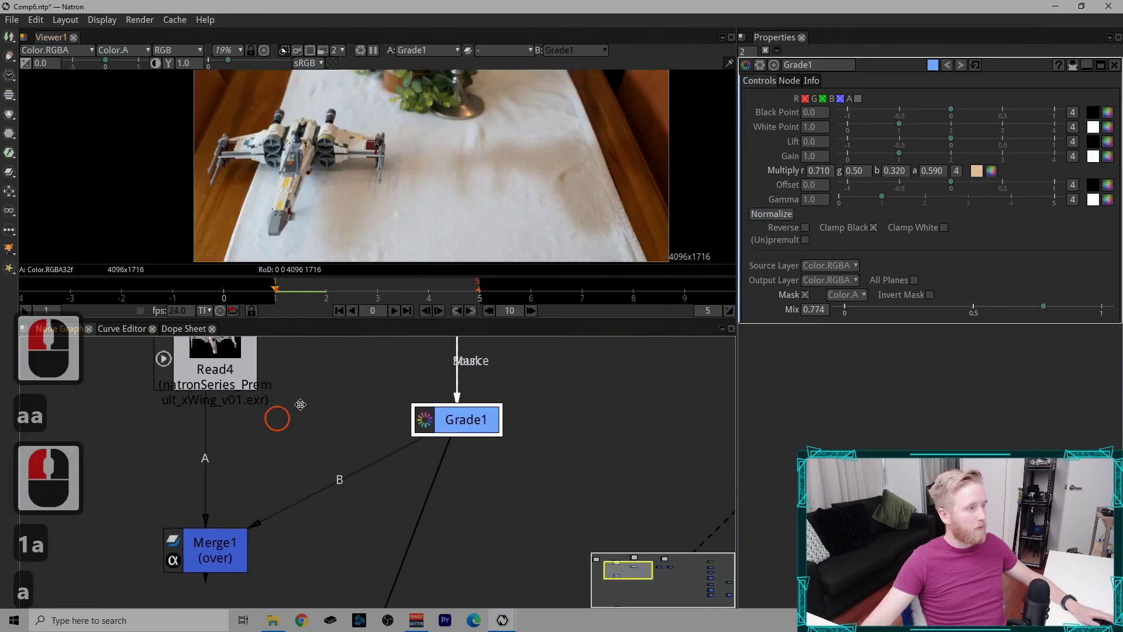